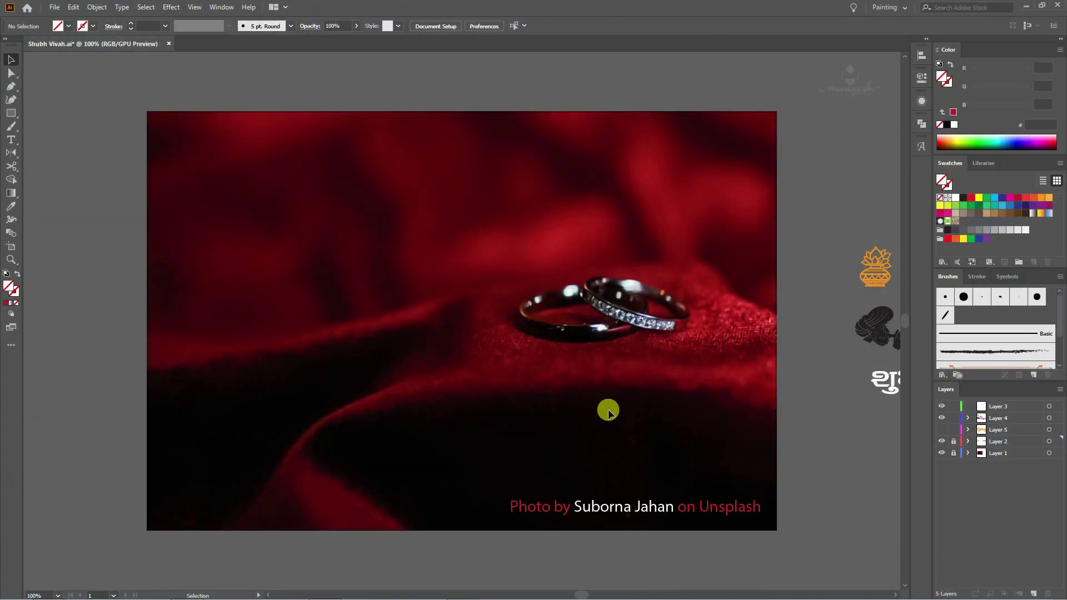
Select Layer 3 and frame the ring photo with the reference artwork in view.
left_click(613, 512)
key("F9")
left_click(833, 468)
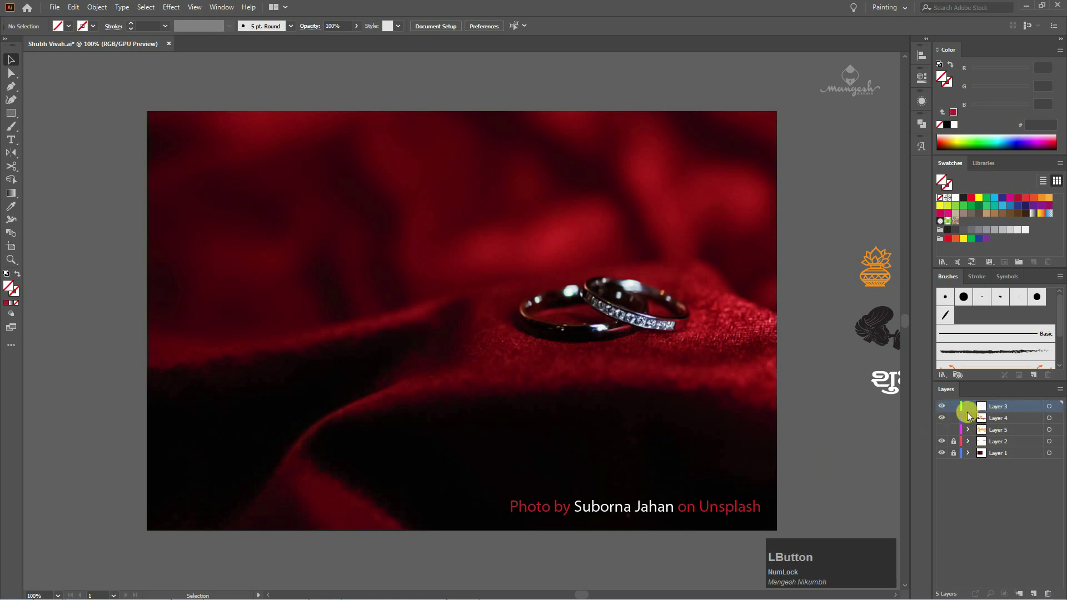
key("space")
left_click(789, 386)
key("space")
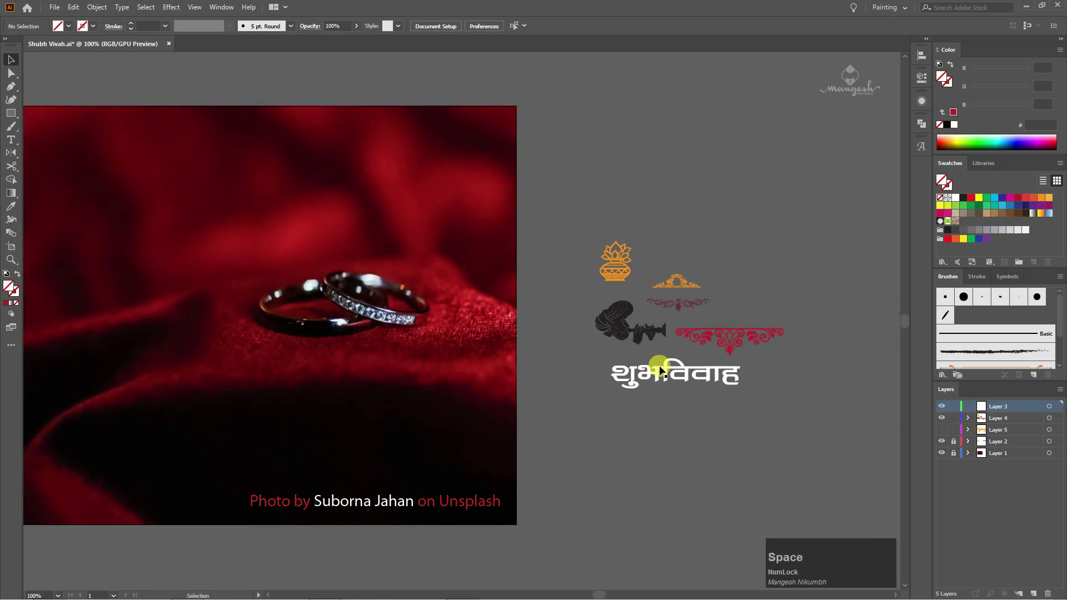
left_click(421, 367)
key("space")
left_click(598, 437)
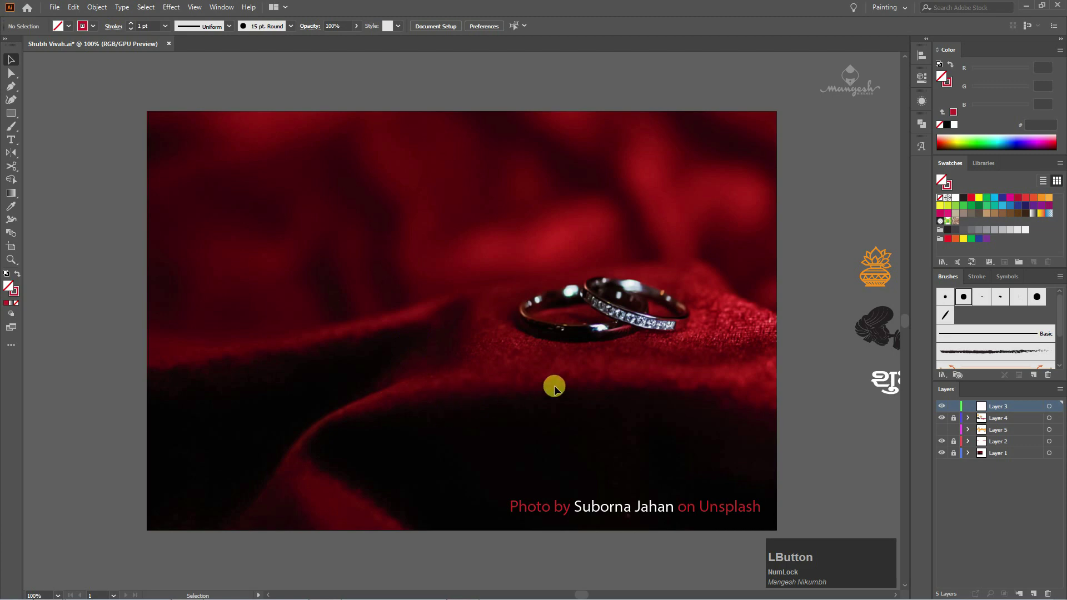
Set the 15 pt Round brush to Angle 45°, Roundness 9%, Size 10 pt and confirm.
key("F10")
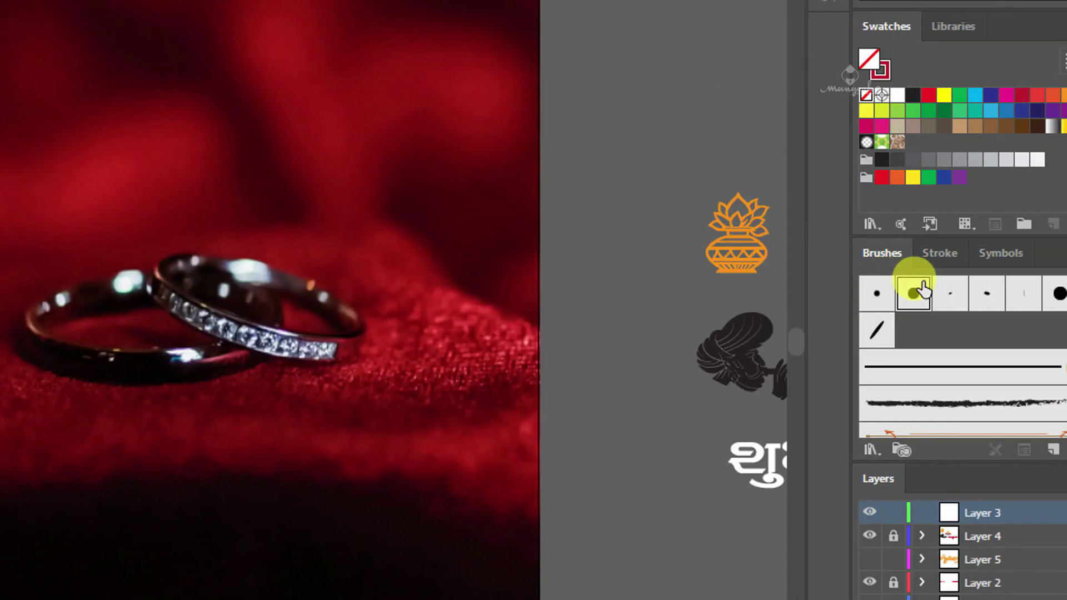
key("F9")
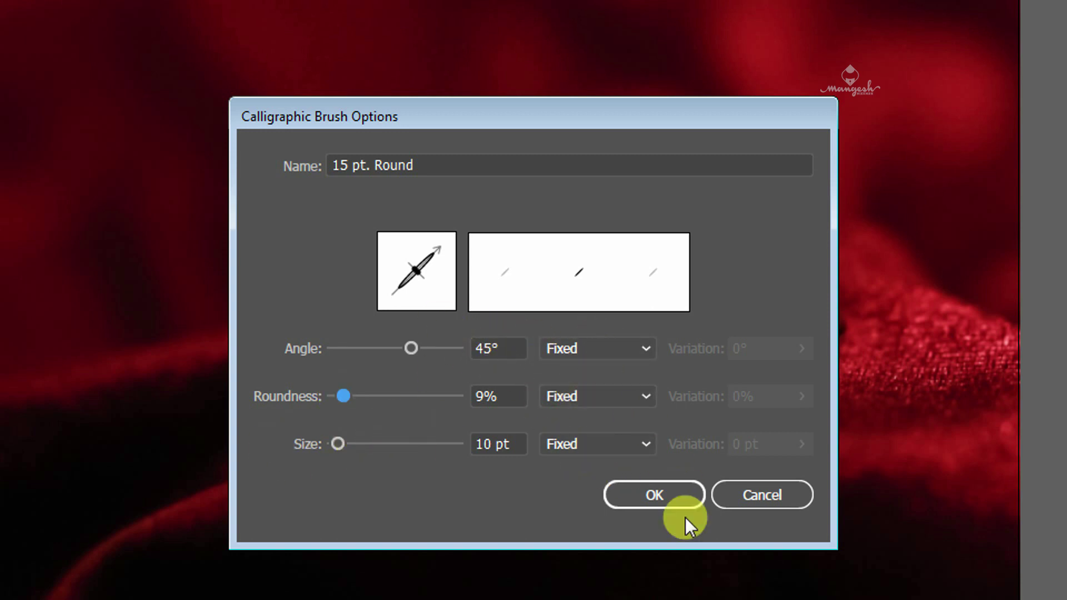
key("F9")
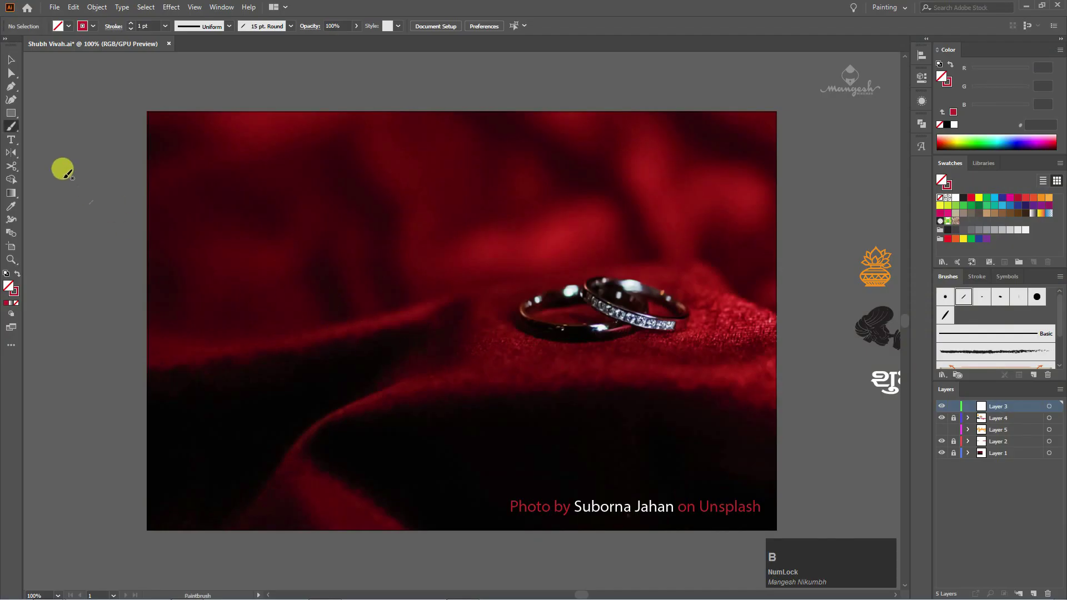
Paint a straight headline bar with a 2 pt stroke in orange F15A29.
left_click(19, 131)
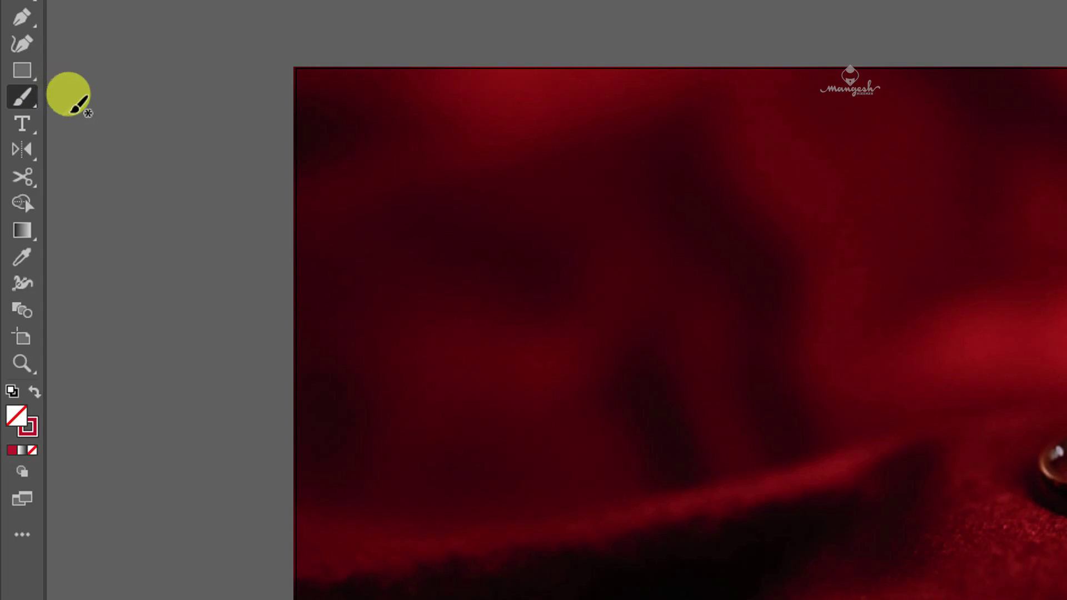
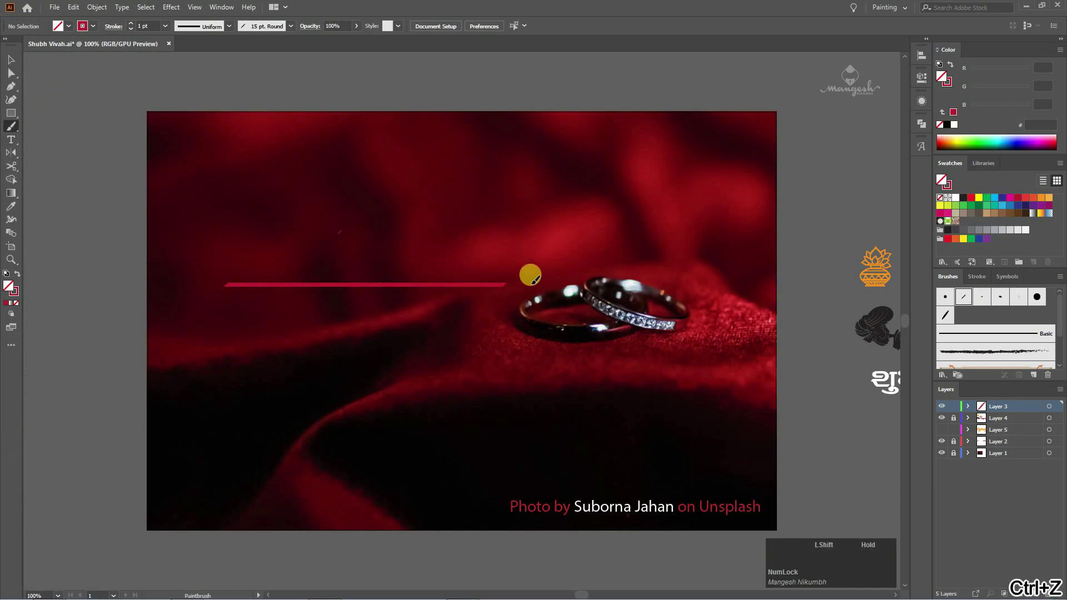
left_click(461, 255)
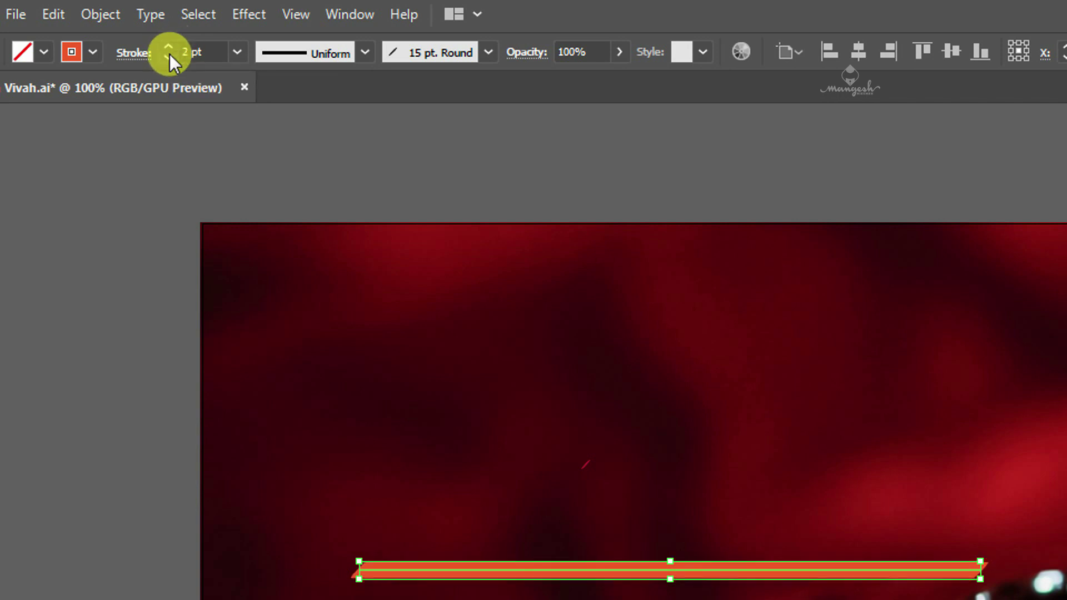
key("F9")
left_click(436, 238)
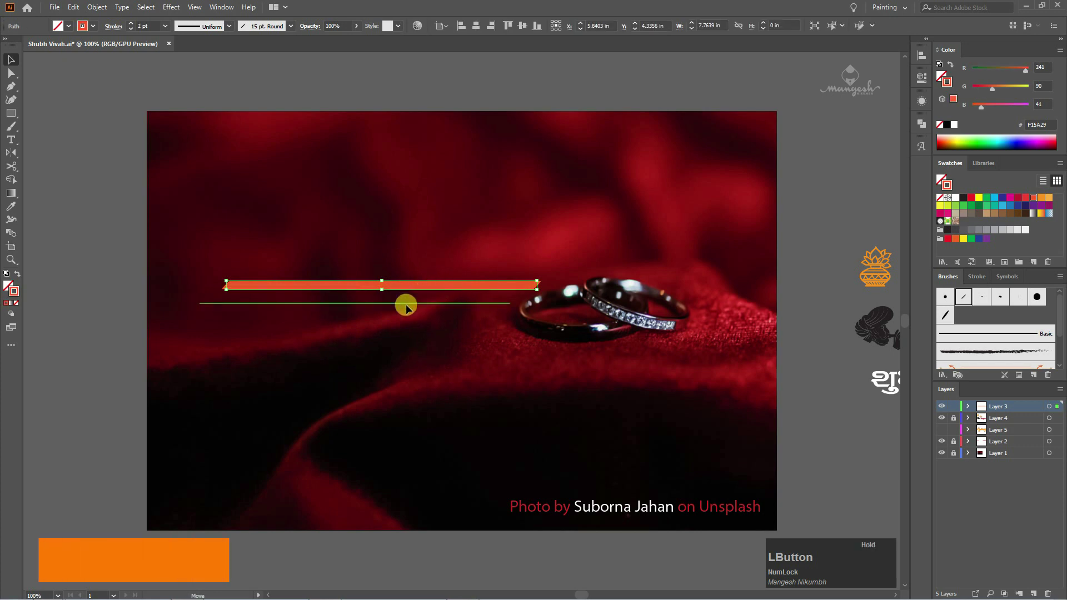
Trim both ends of the bar at an angle.
key("b")
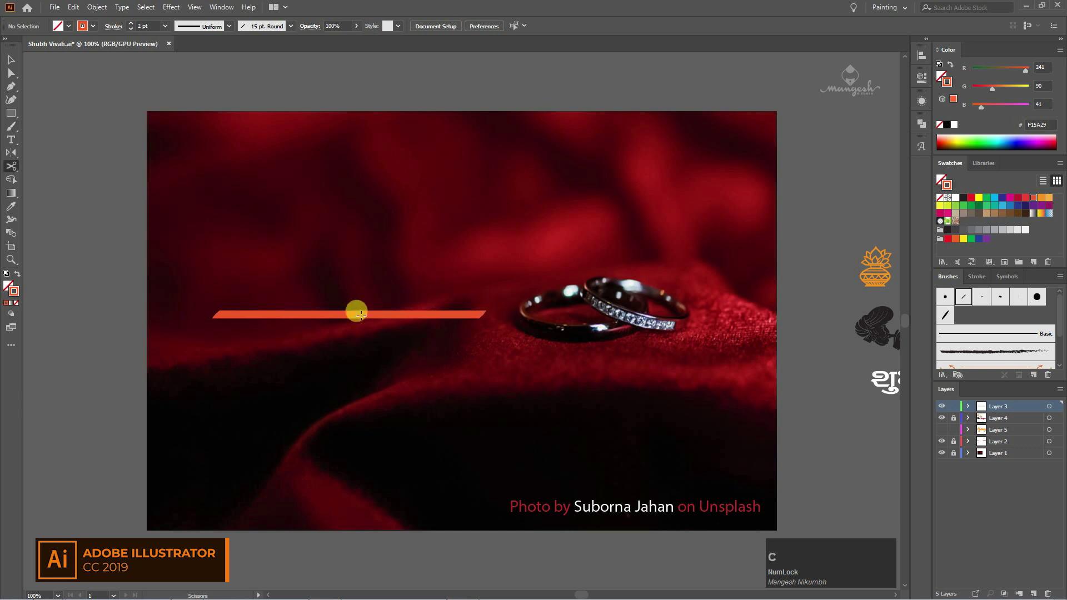
left_click(366, 319)
left_click(374, 270)
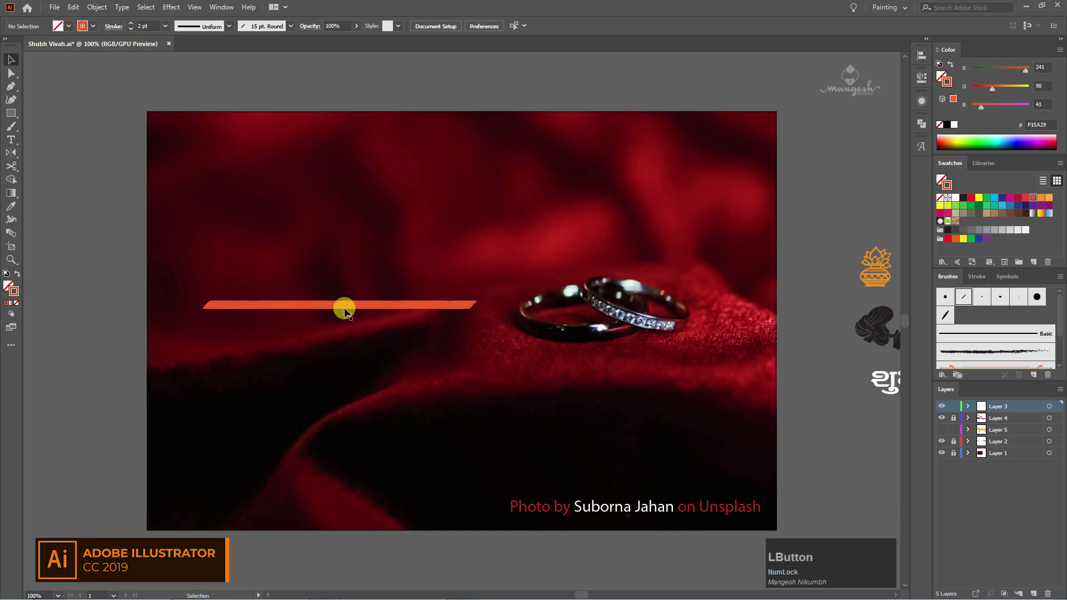
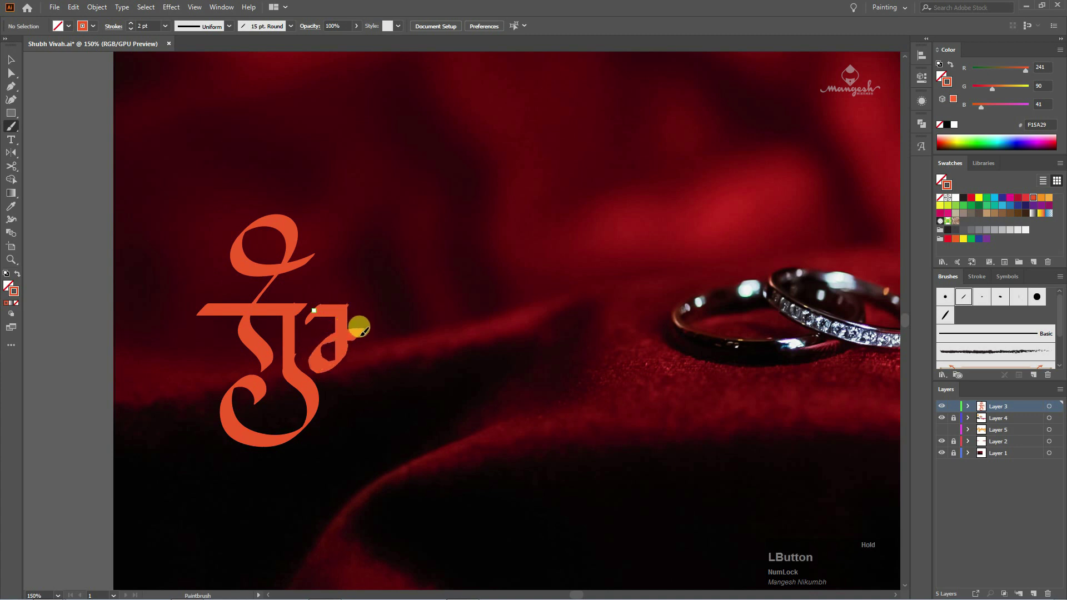
Copy the headline stroke to extend the bar rightward toward the rings.
left_click(271, 309)
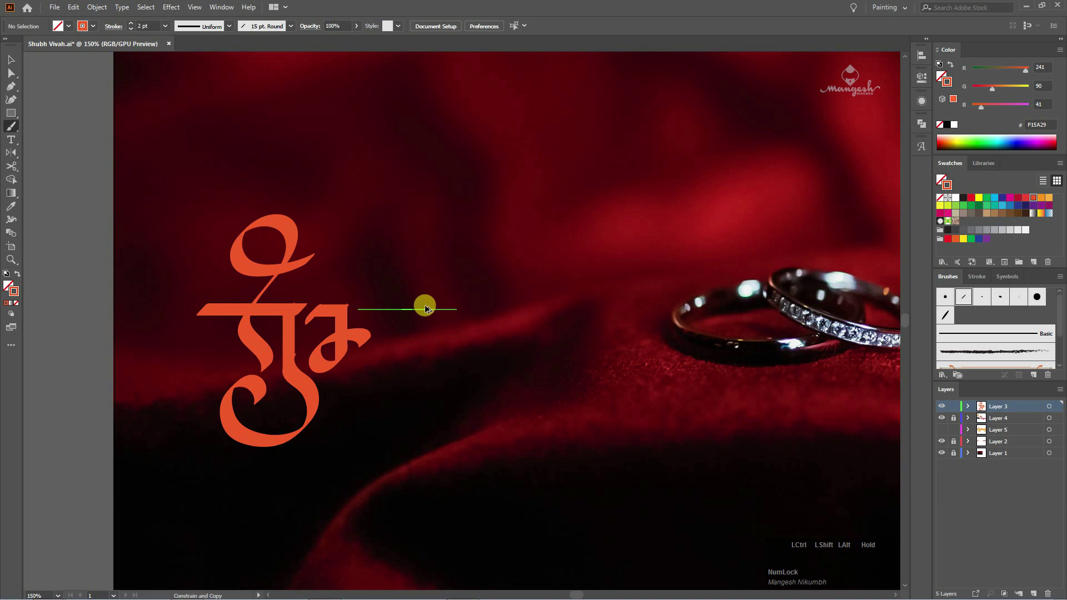
left_click(439, 297)
left_click(631, 285)
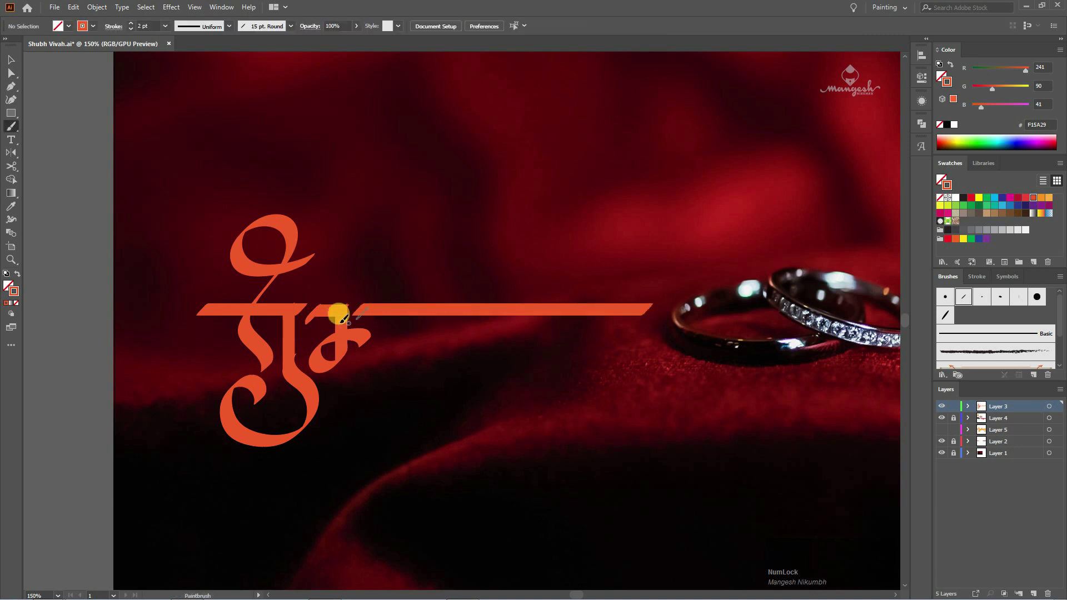
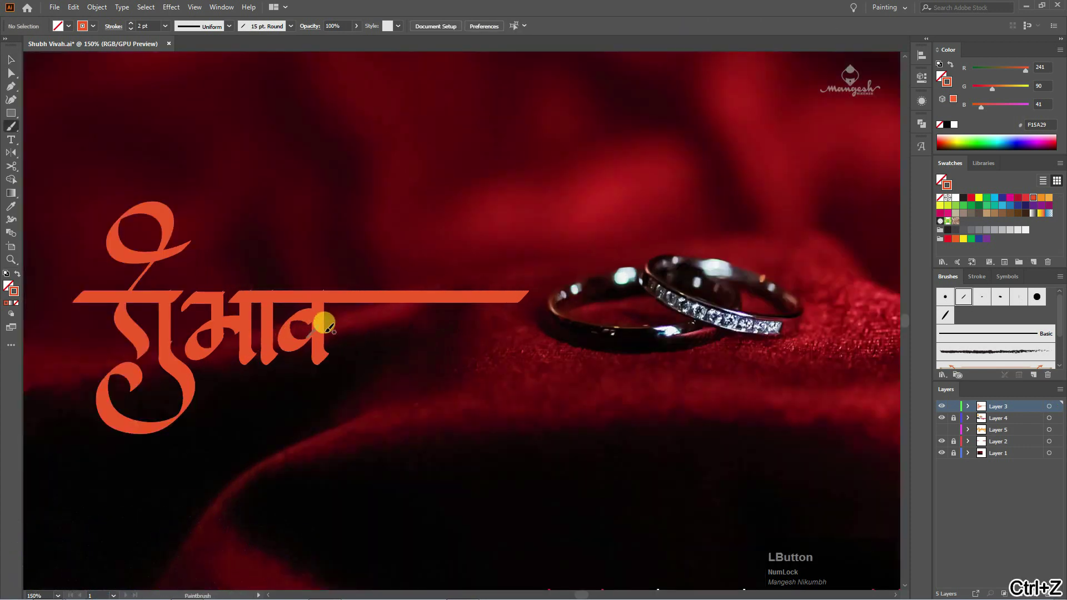
Duplicate the व letter shape to the right to build 'शुभविवा'.
key("v")
left_click(348, 370)
left_click(326, 363)
left_click(408, 362)
left_click(320, 329)
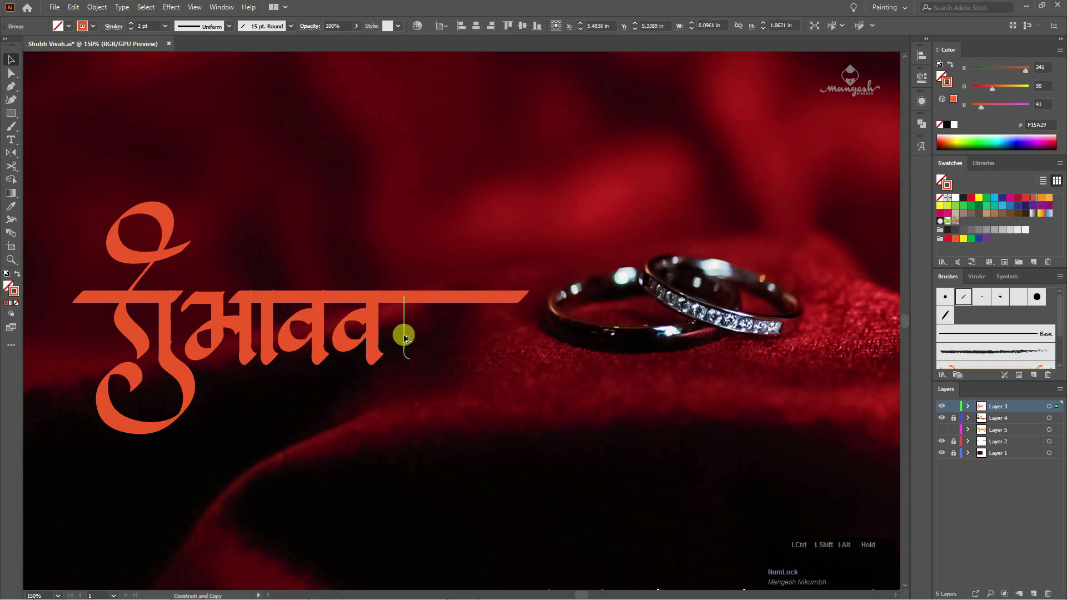
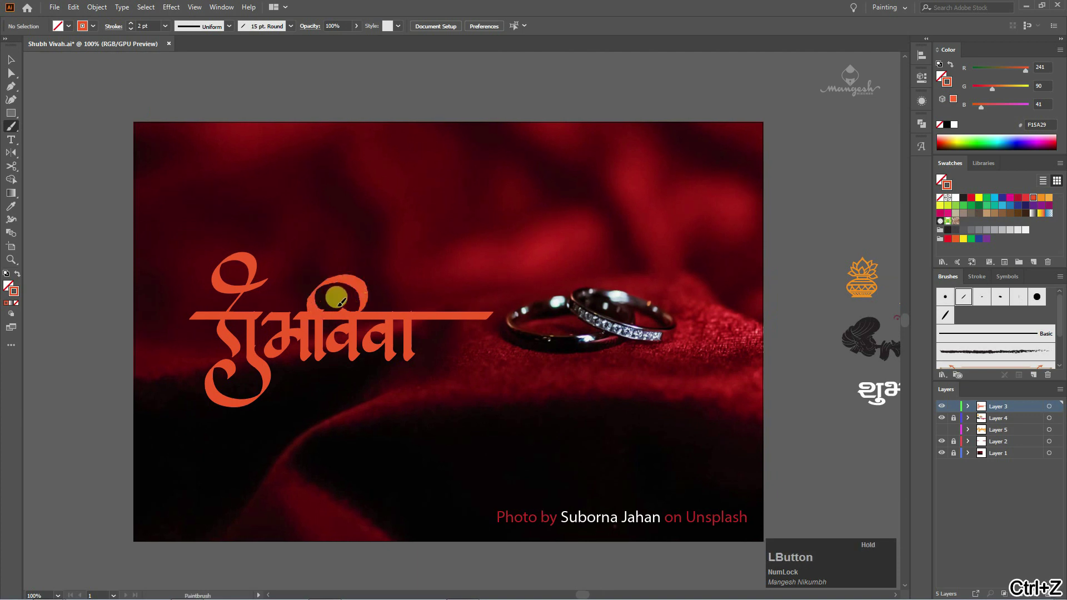
key("space")
left_click(439, 338)
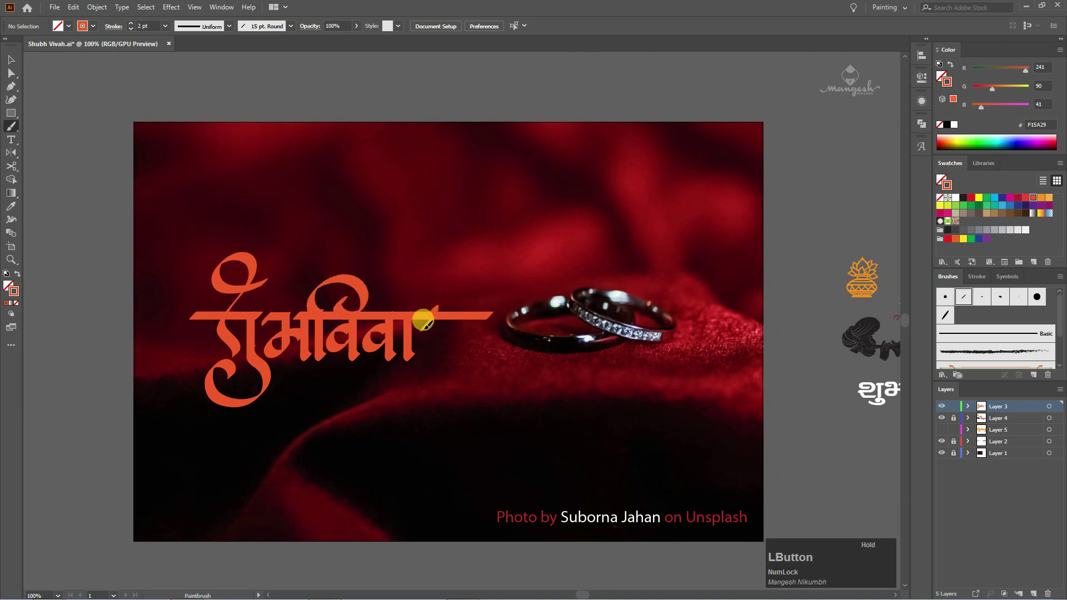
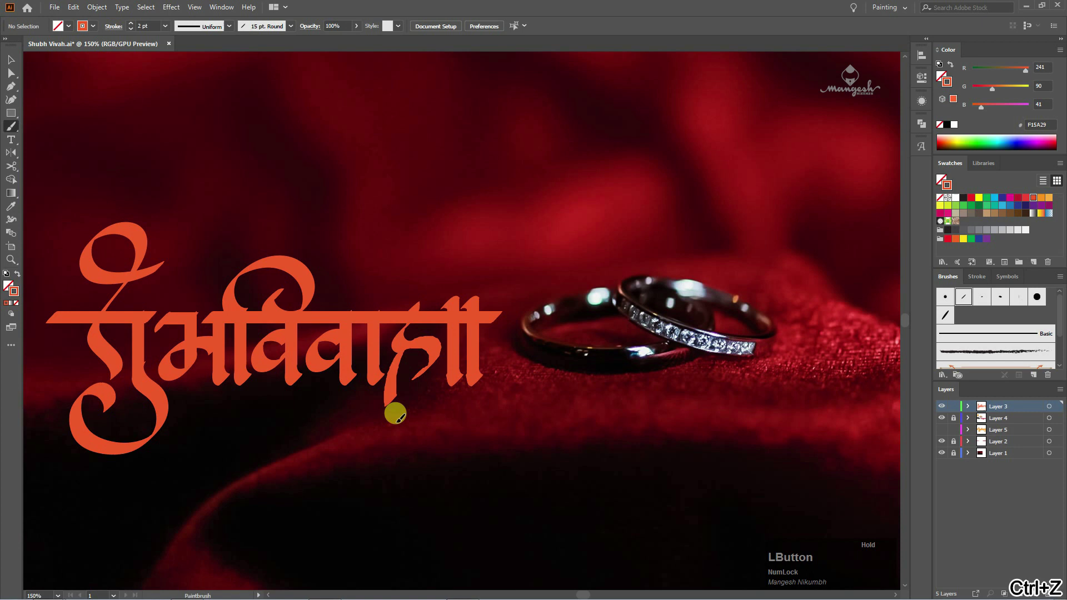
Paint the हा strokes with a sweeping curled tail at the word's end.
key("space")
left_click(335, 431)
key("space")
key("v")
left_click(588, 377)
key("a")
left_click(201, 321)
Add the leading vertical stroke at the word's start and fit the view.
key("Left")
double_click(144, 341)
key("-")
key("space")
key("v")
key("ctrl+1")
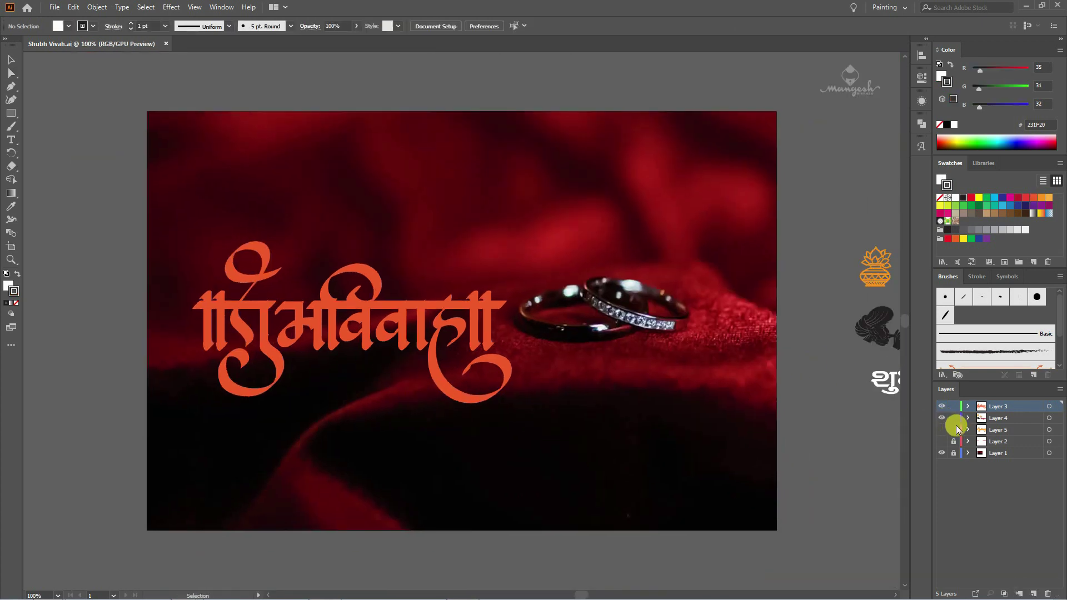
Unhide Layer 4 and copy the ornament onto the artboard.
left_click(954, 423)
key("space")
left_click(780, 371)
key("space")
left_click(942, 420)
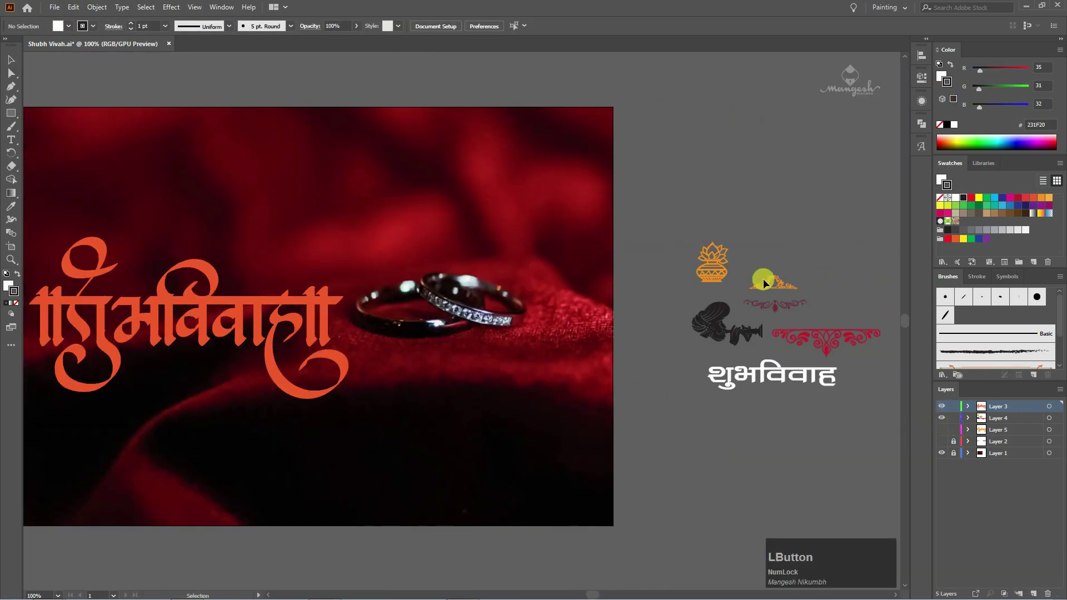
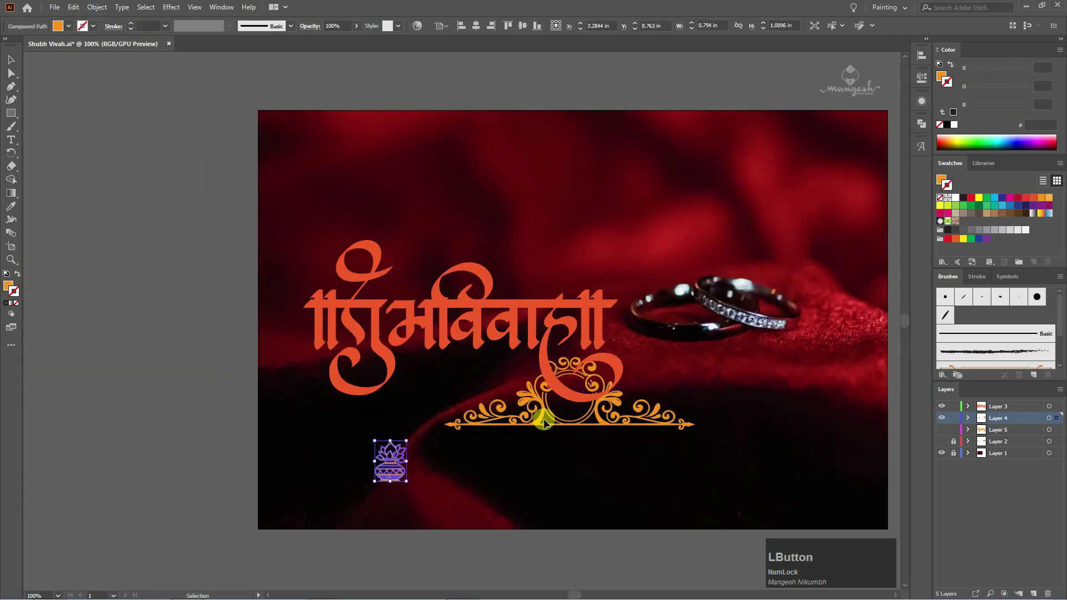
Sample the lettering's orange with the Eyedropper to recolour the ornament.
key("i")
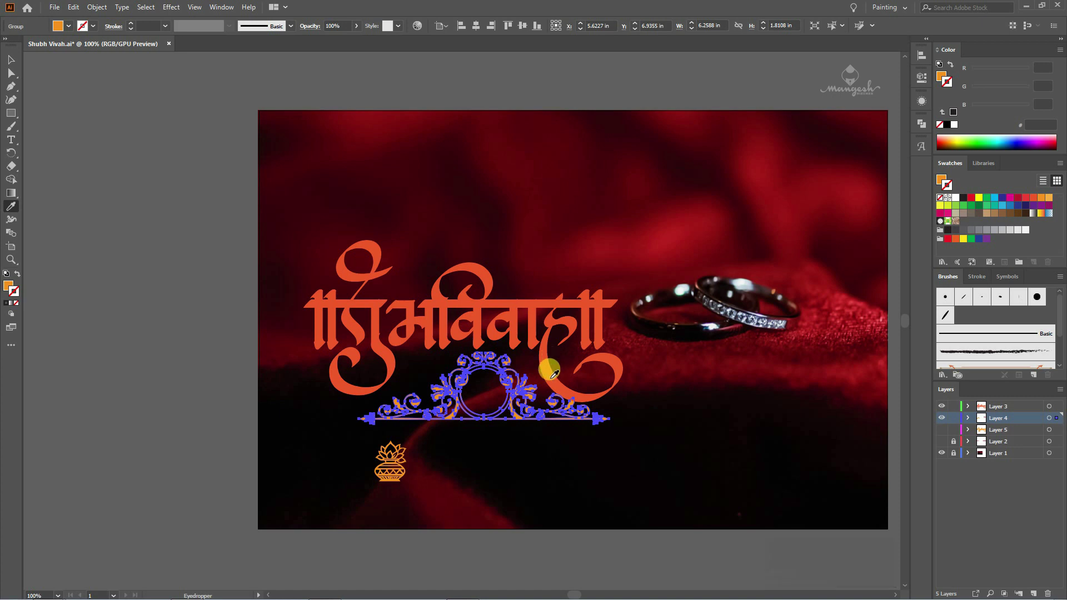
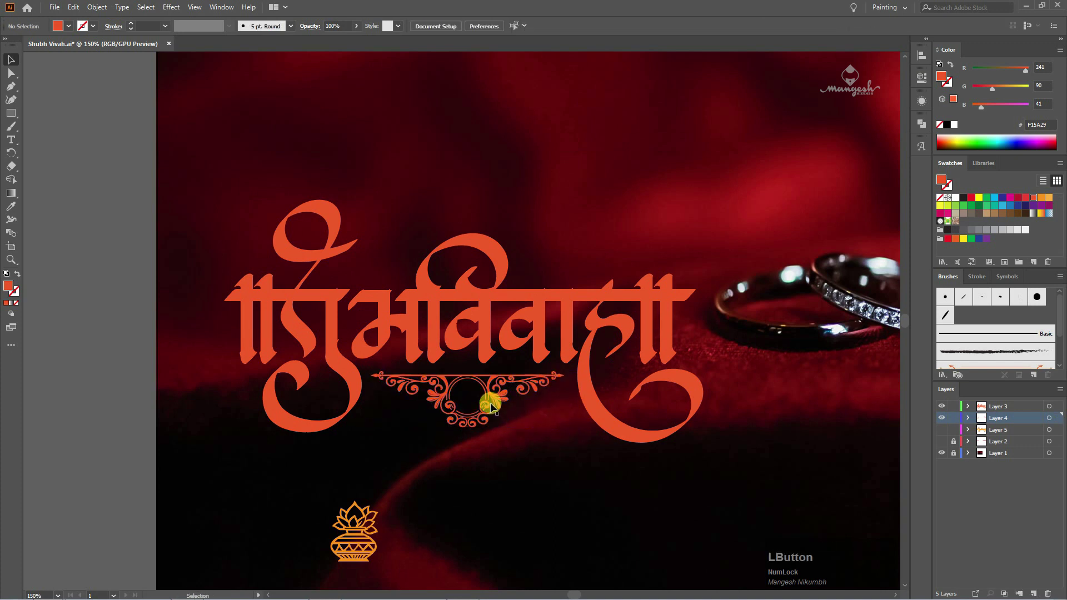
key("i")
double_click(399, 492)
Scale and position the ornament with its kalash motif beneath the word.
left_click(533, 428)
key("=")
left_click(474, 422)
key("-")
left_click(514, 416)
type("==")
left_click(466, 321)
type("---")
left_click(520, 394)
left_click(494, 351)
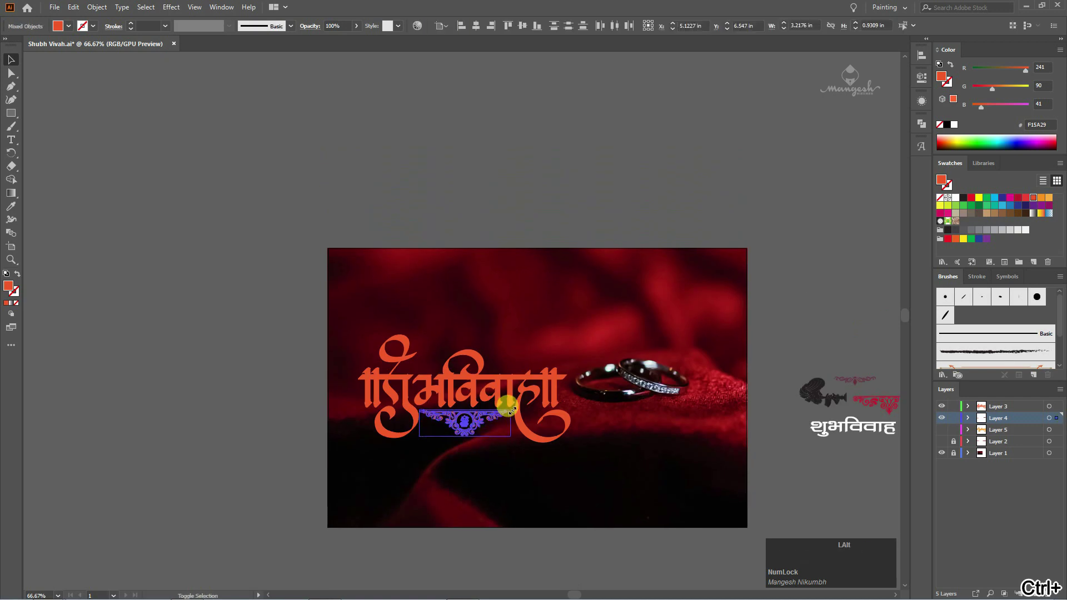
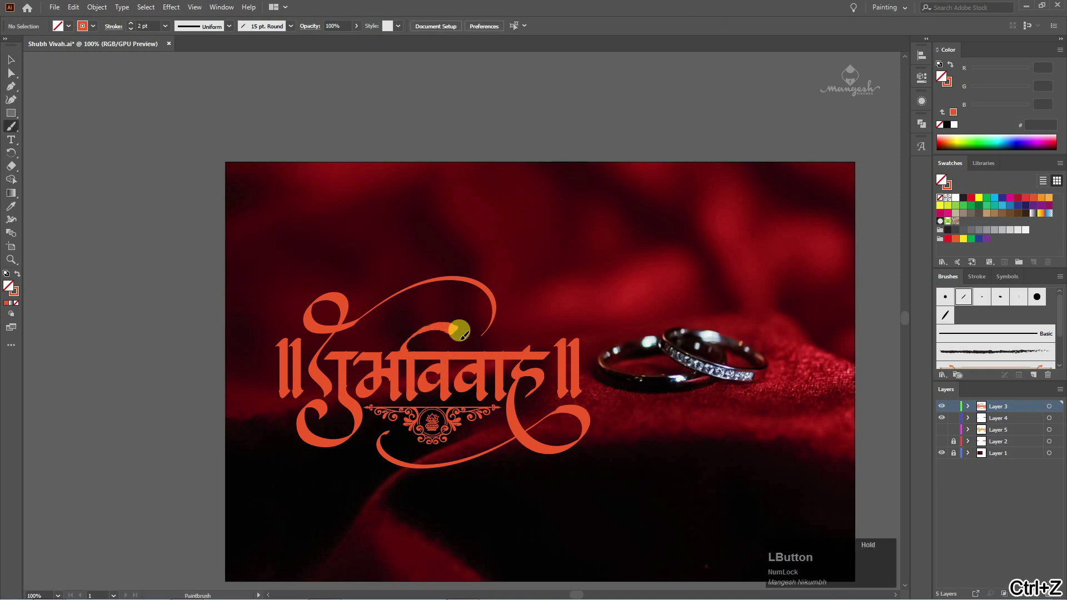
Move the kalash icon into the ornament's centre circle beneath the framed lettering.
key("v")
left_click(553, 308)
key("ctrl+-")
left_click(587, 339)
key("ctrl+=")
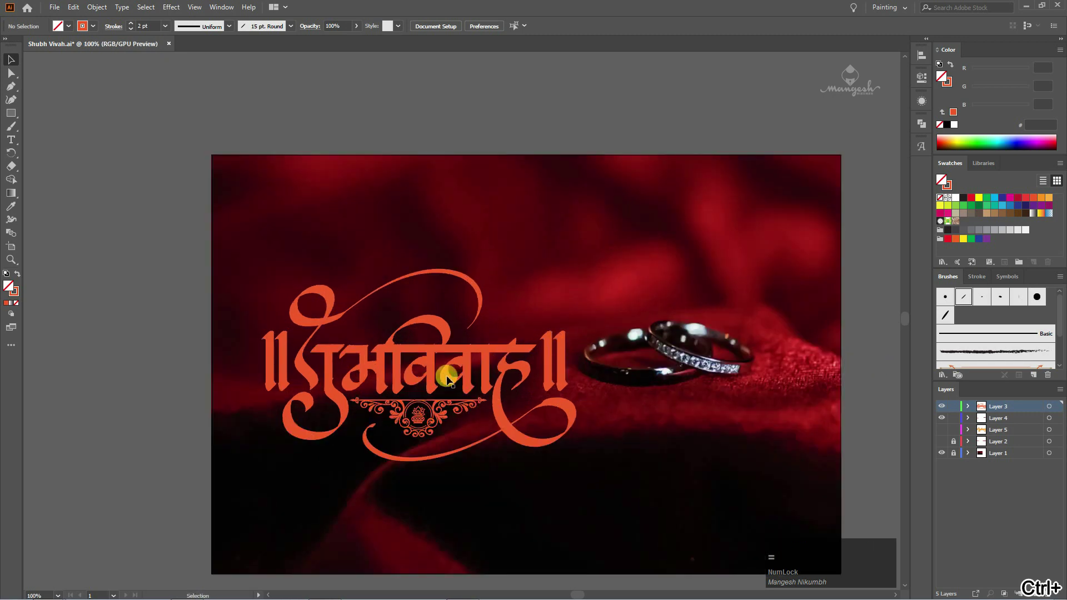
key("space")
left_click(616, 385)
key("space")
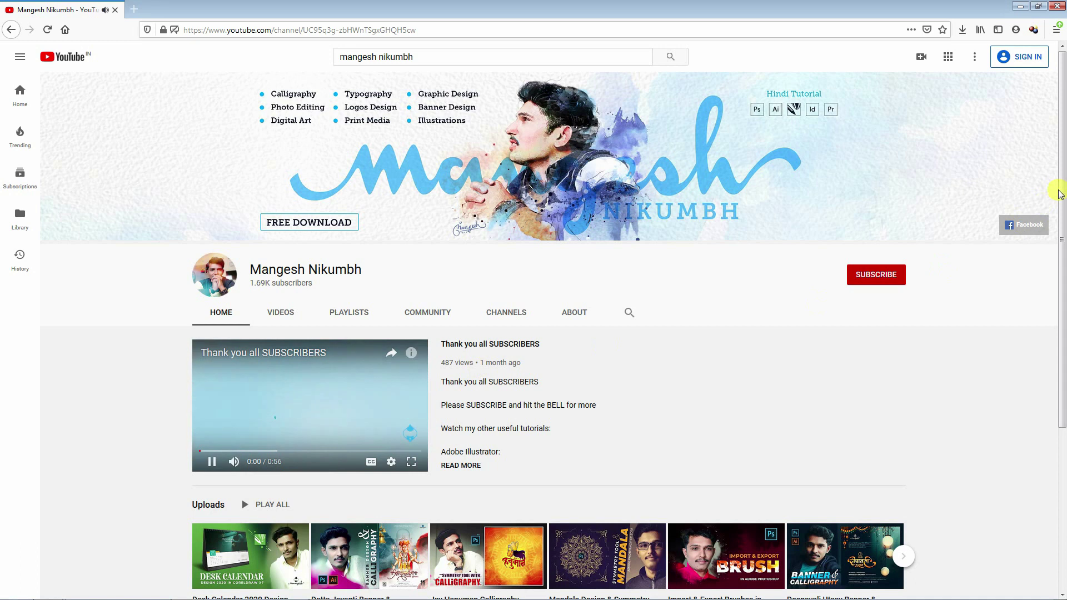
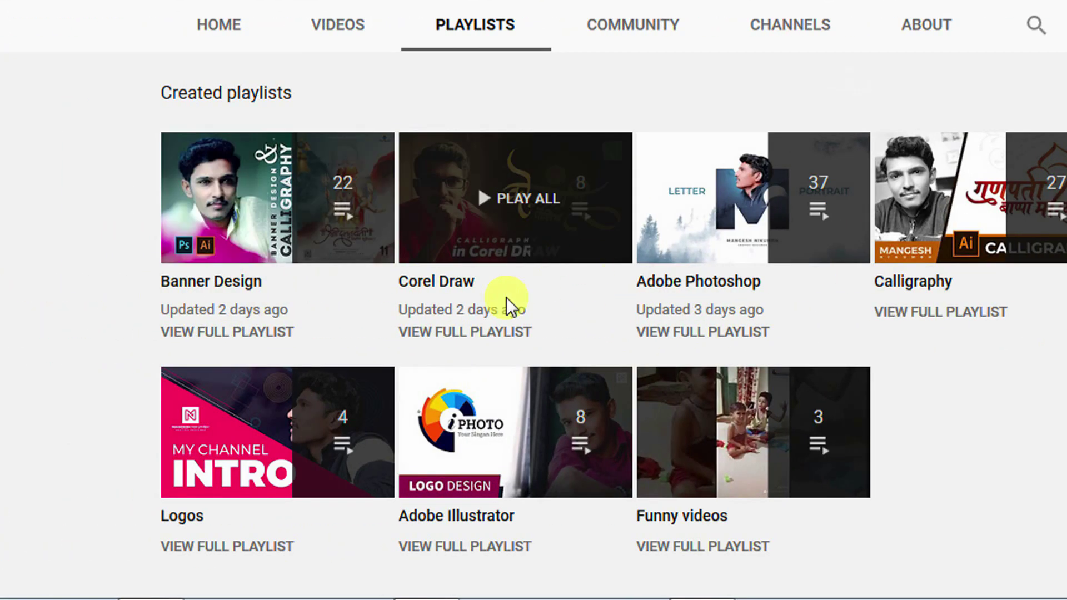
Switch the Mangesh Nikumbh channel to its PLAYLISTS tab.
key("F9")
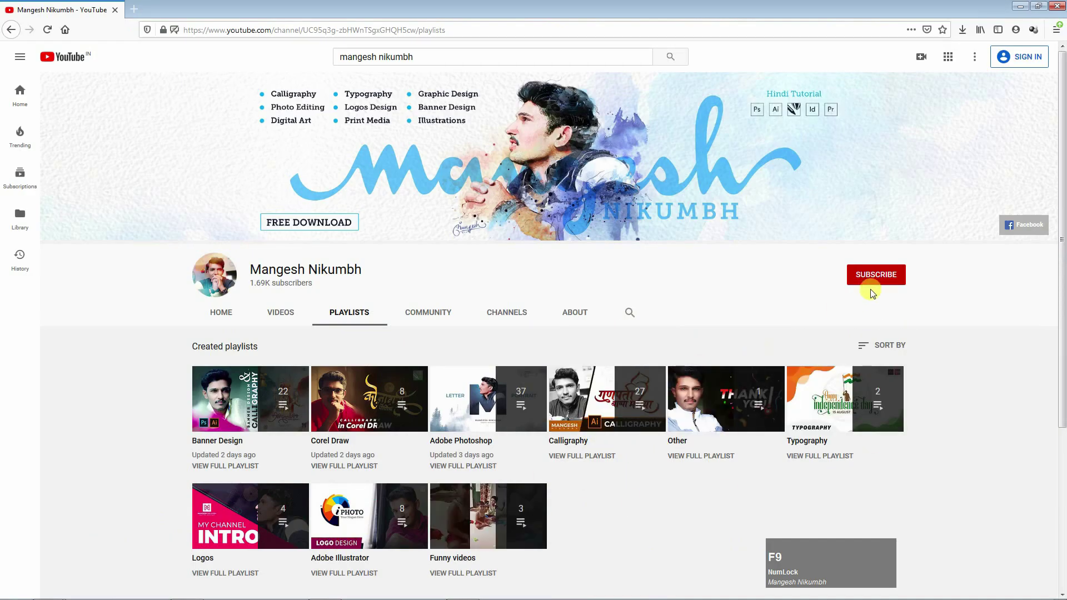
key("F9")
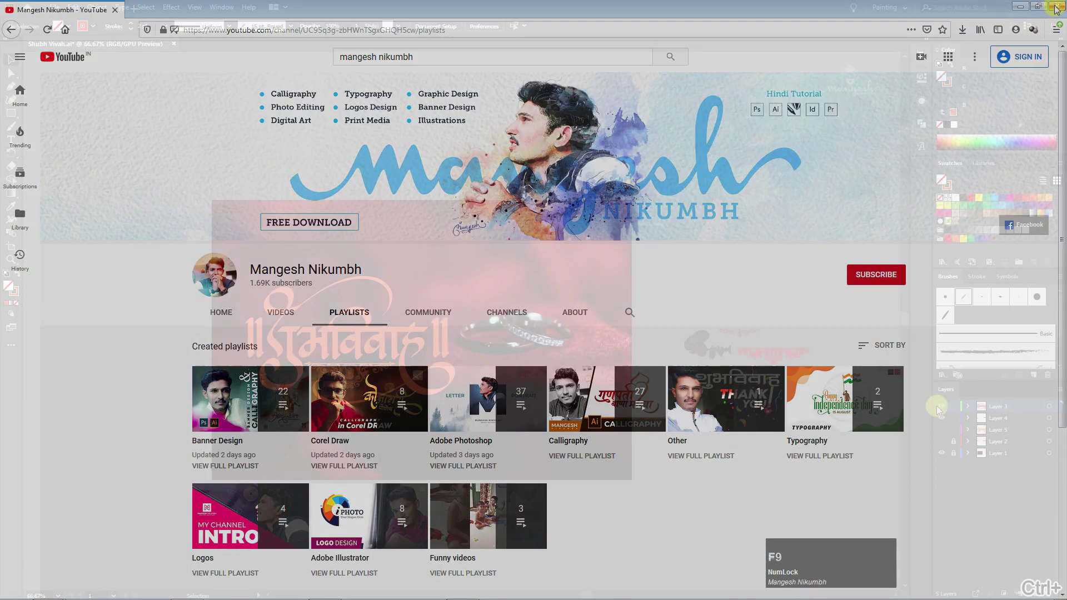
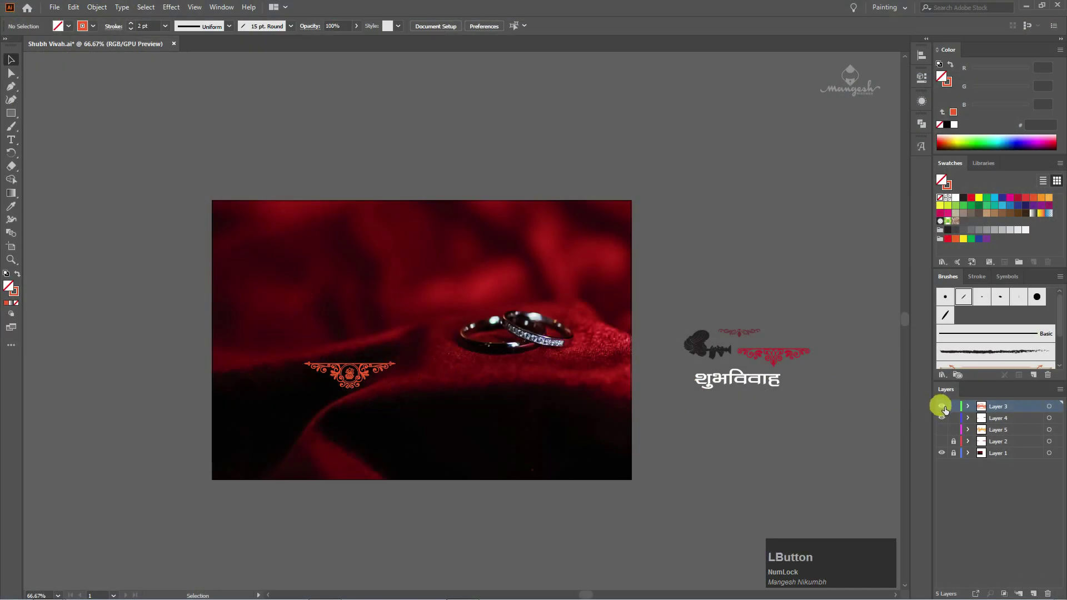
Hide Layer 3, show Layer 4 and move the white शुभविवाह text left of the rings.
key("ctrl+shift+v")
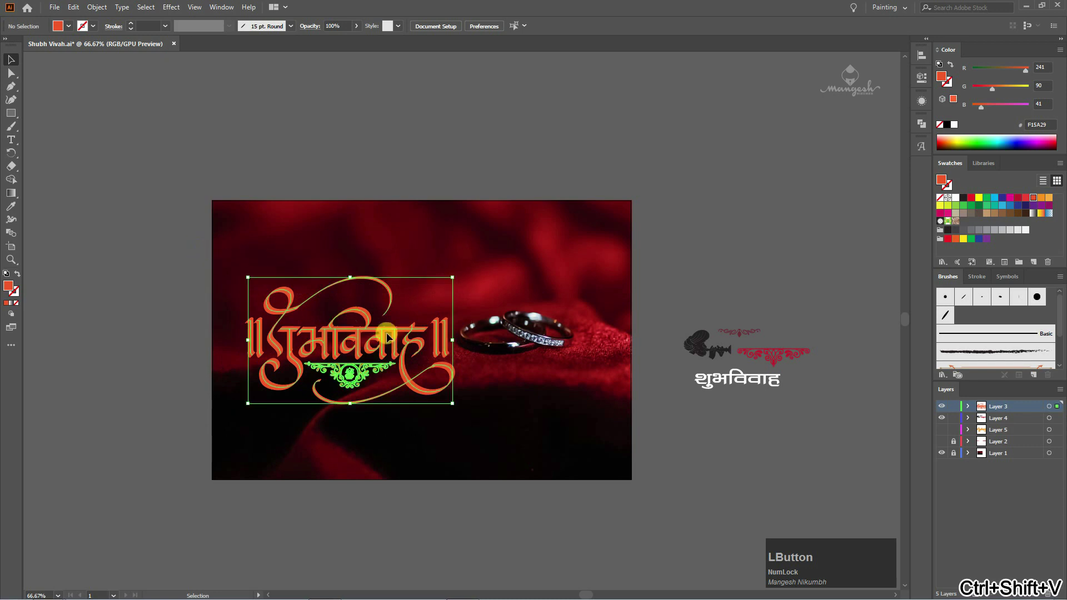
key("g")
left_click(505, 336)
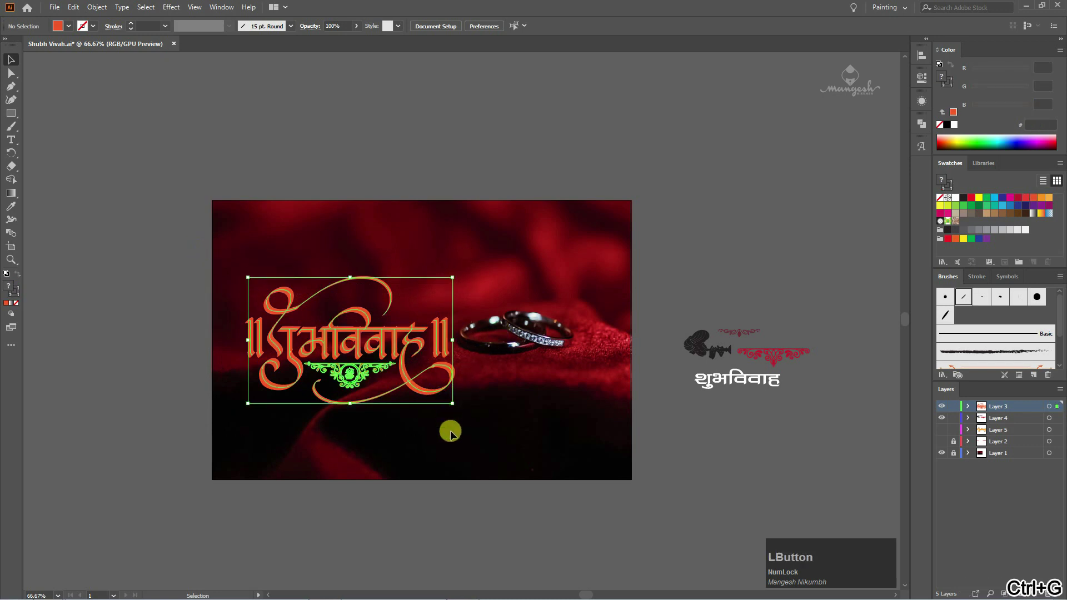
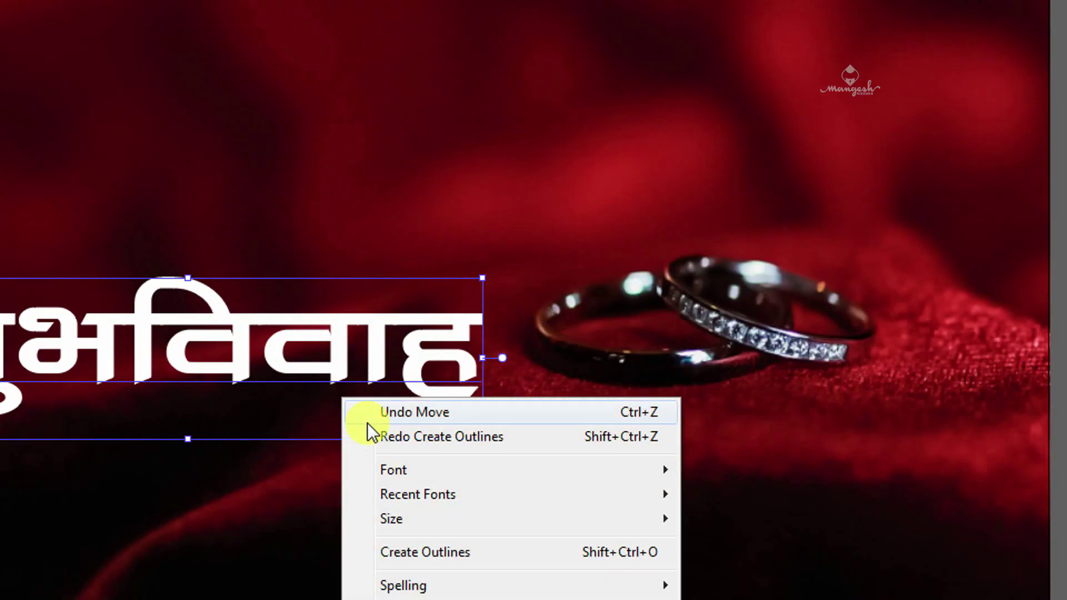
Convert the शुभविवाह text to outlines and fill it orange.
key("F9")
left_click(481, 399)
key("ctrl+-")
left_click(546, 352)
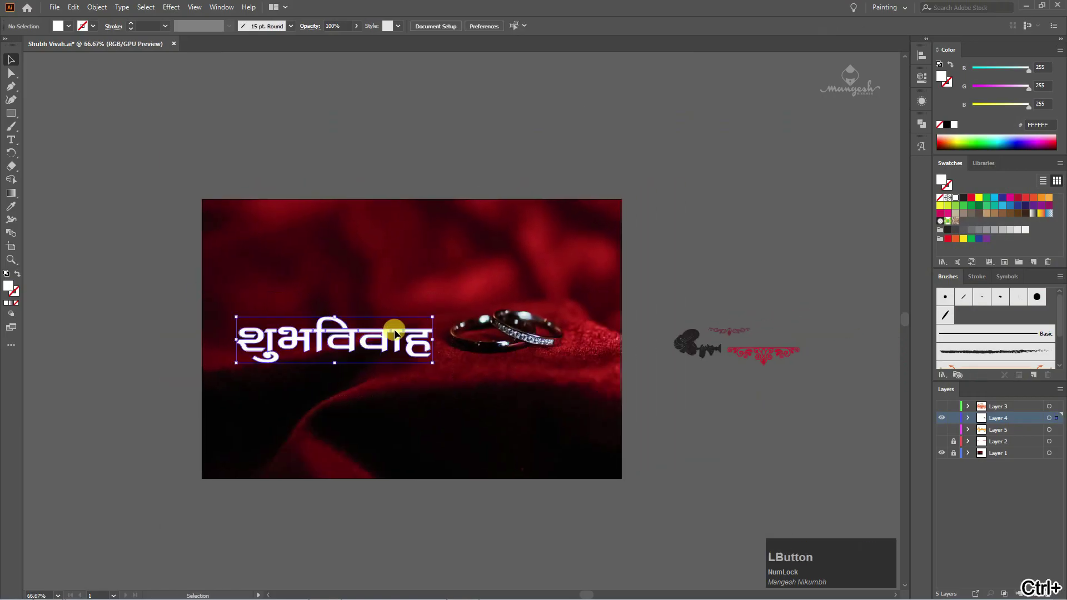
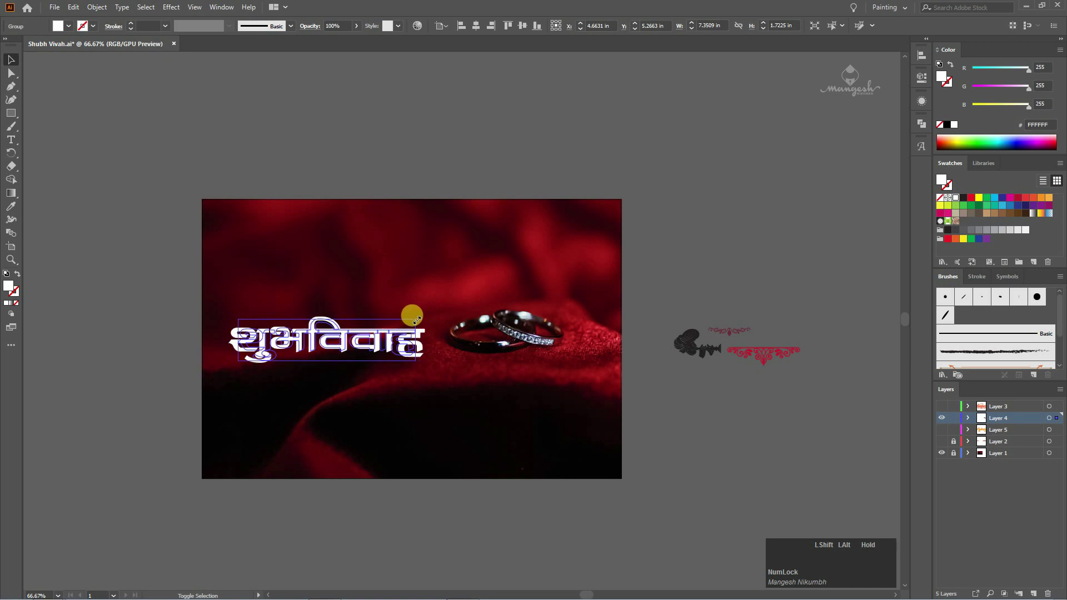
left_click(440, 295)
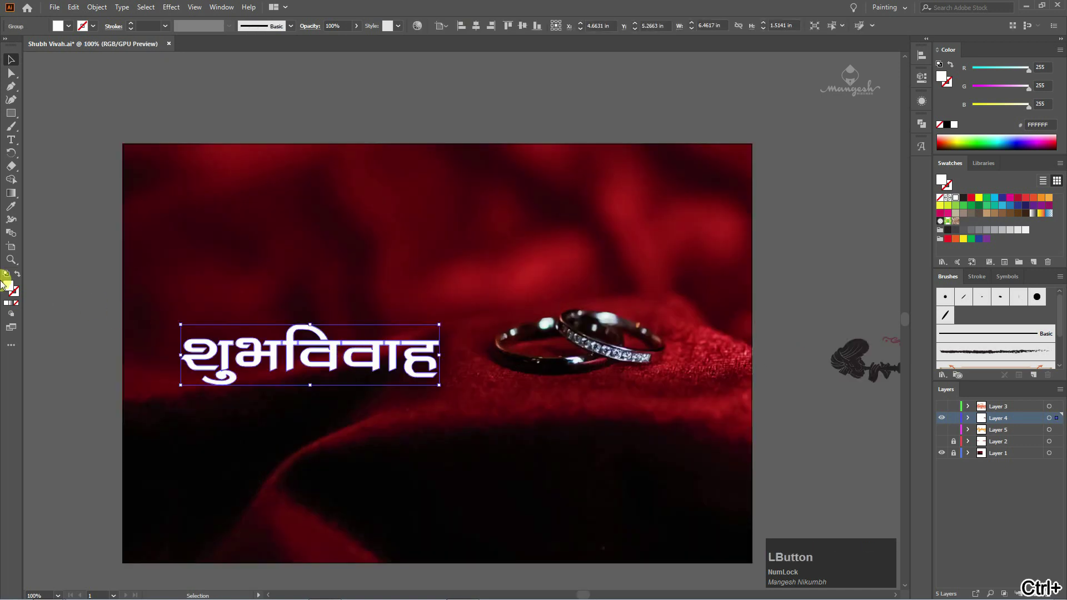
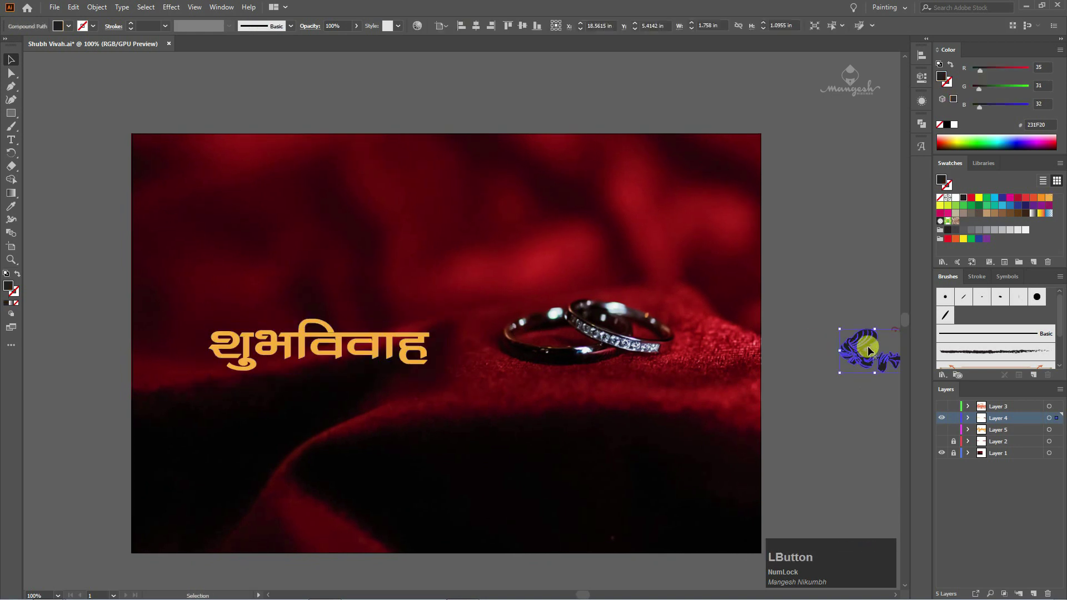
Fill the shehnai player orange and place it above the lettering.
key("ctrl+=")
left_click(332, 285)
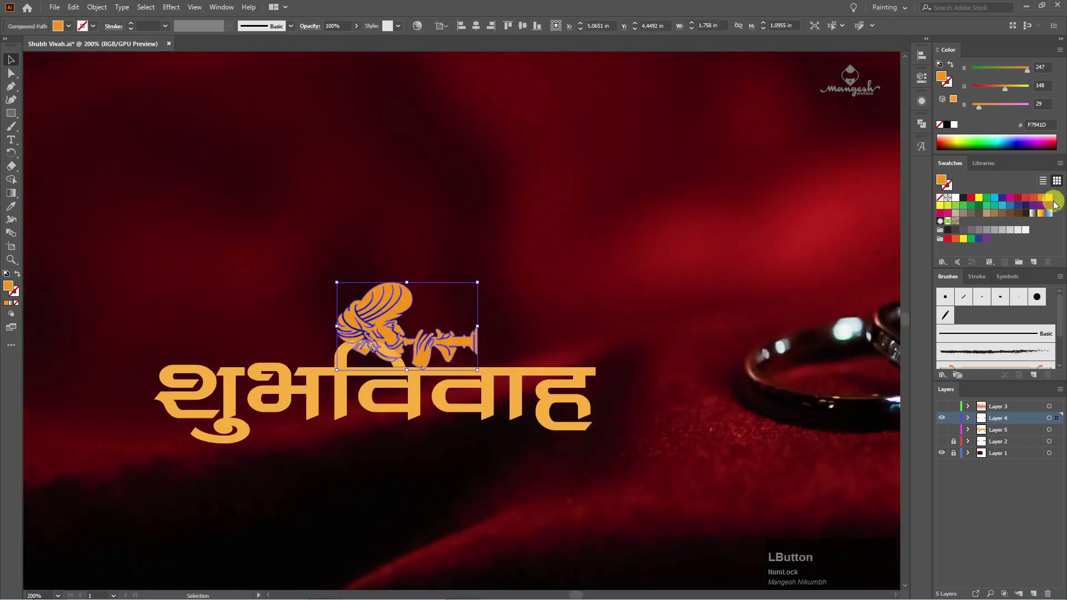
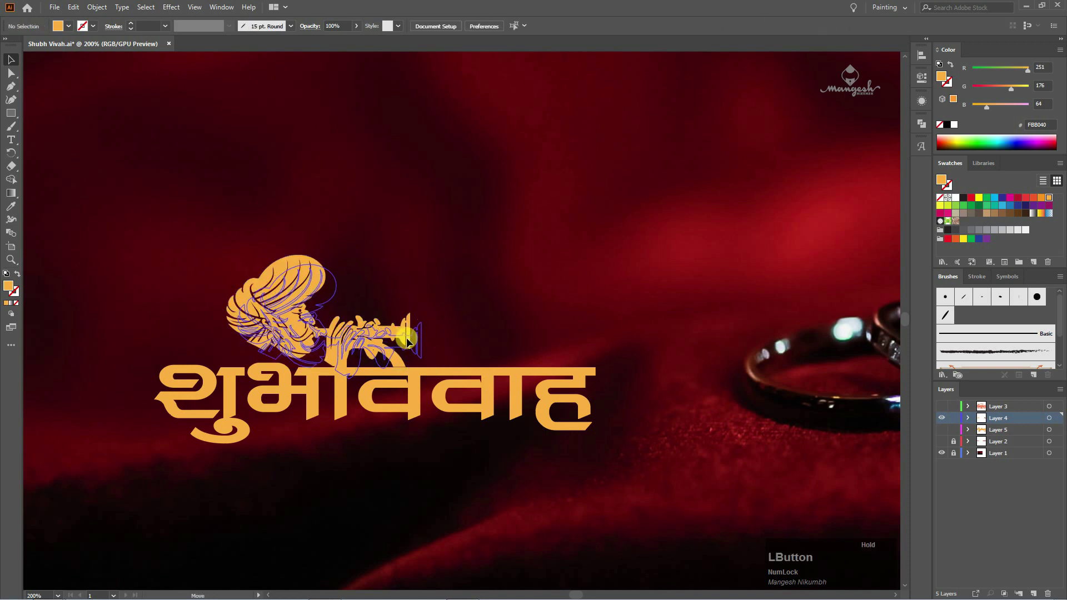
key("space")
Adjust the player's anchor points so it rests on the विवाह vowel stroke.
left_click(462, 302)
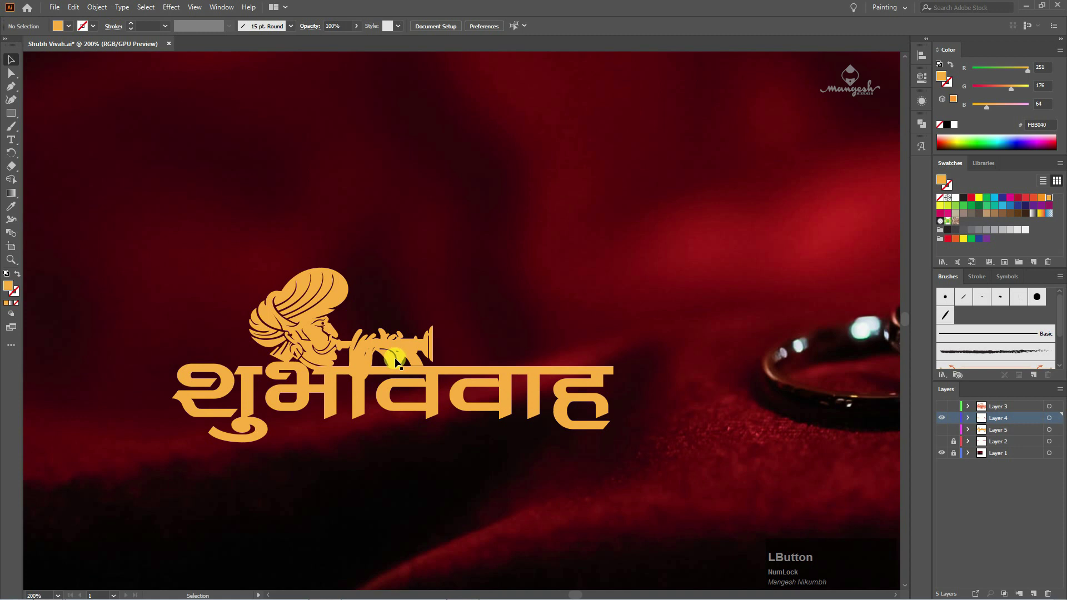
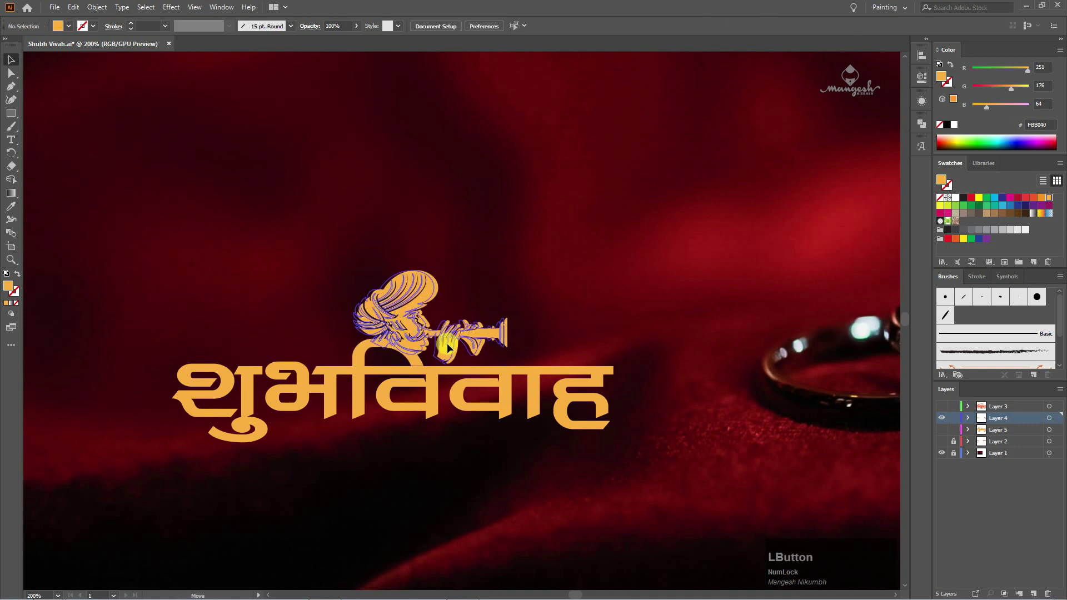
key("ctrl+=")
left_click(436, 392)
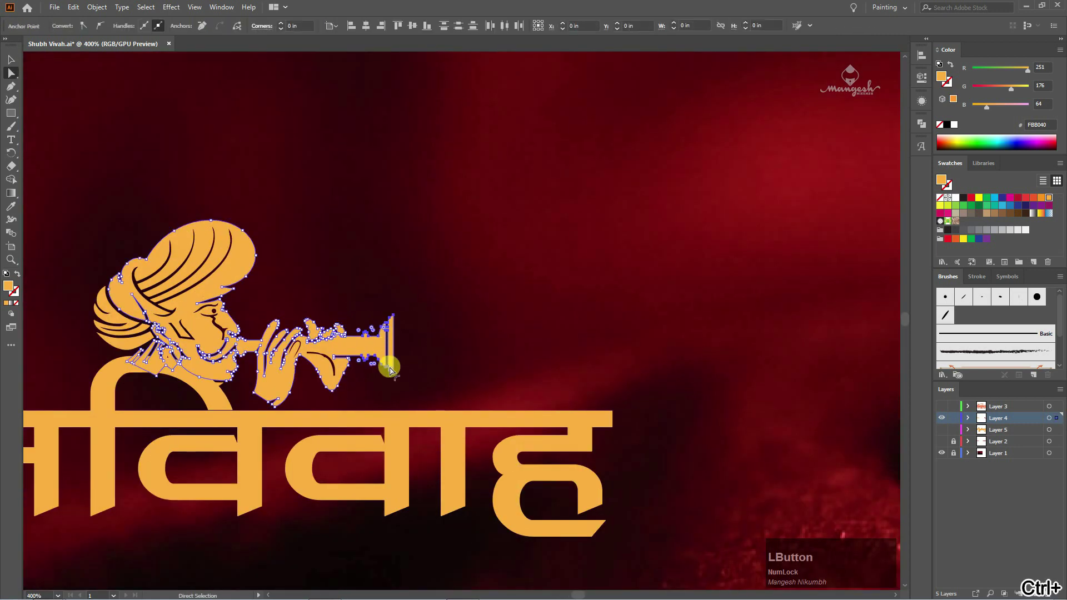
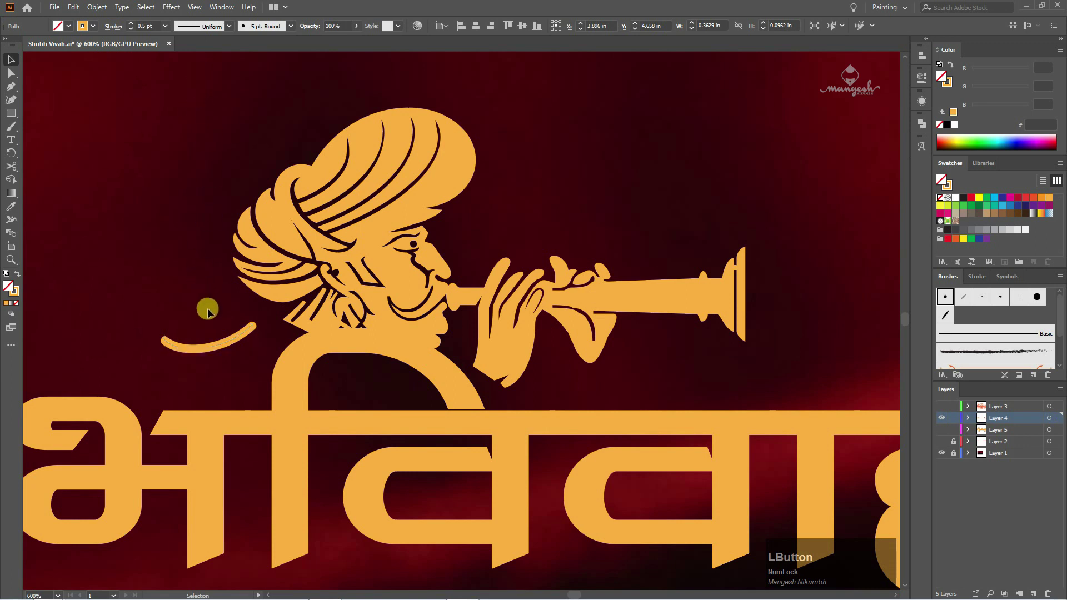
Brush flowing orange curls from the shehnai player's turban toward the lettering, undoing one stray stroke.
key("b")
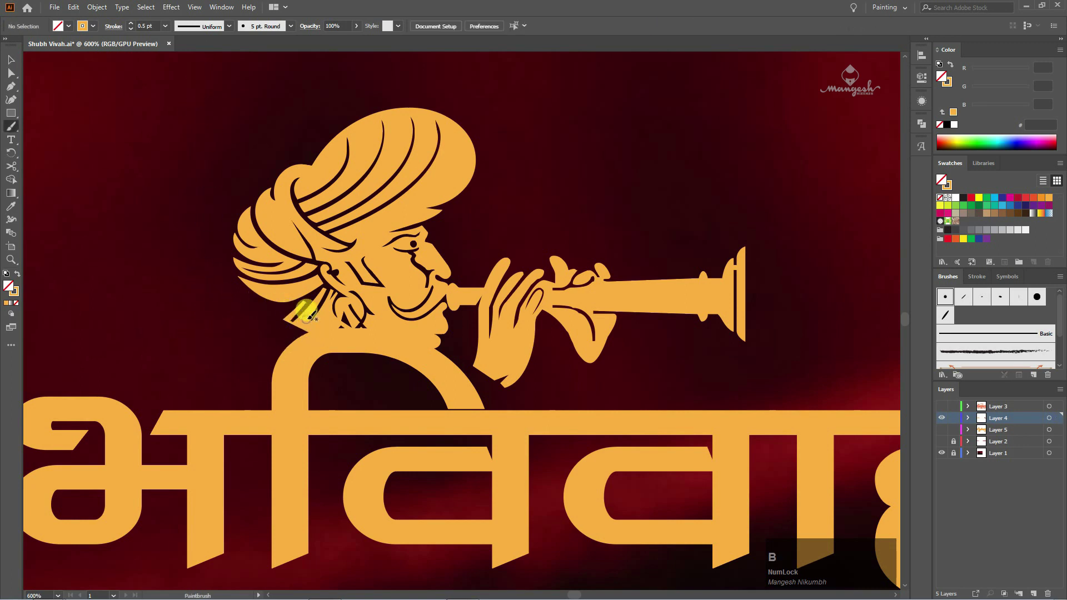
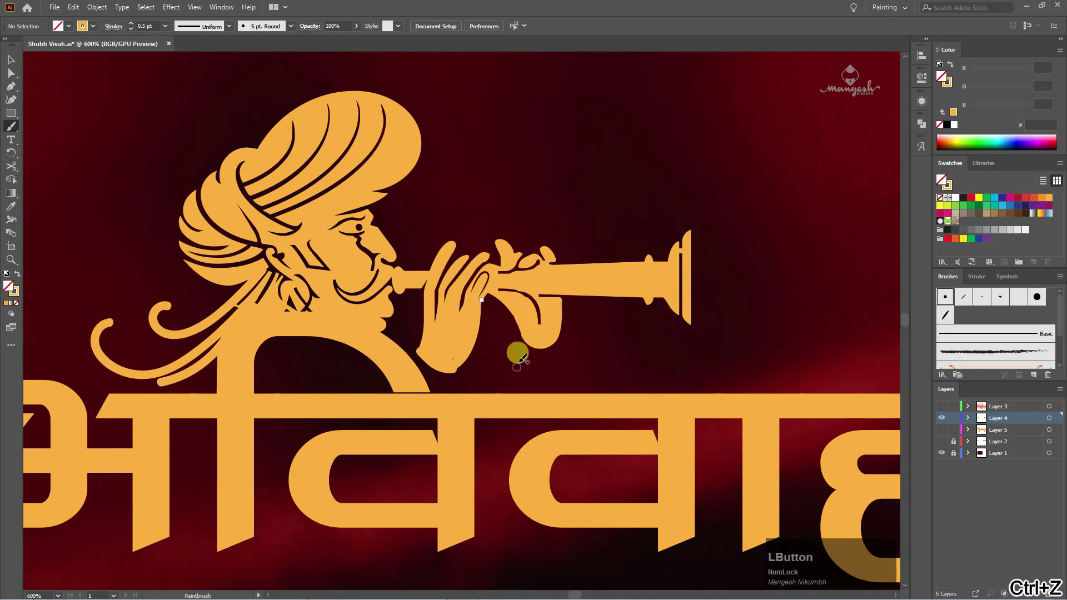
key("ctrl+z")
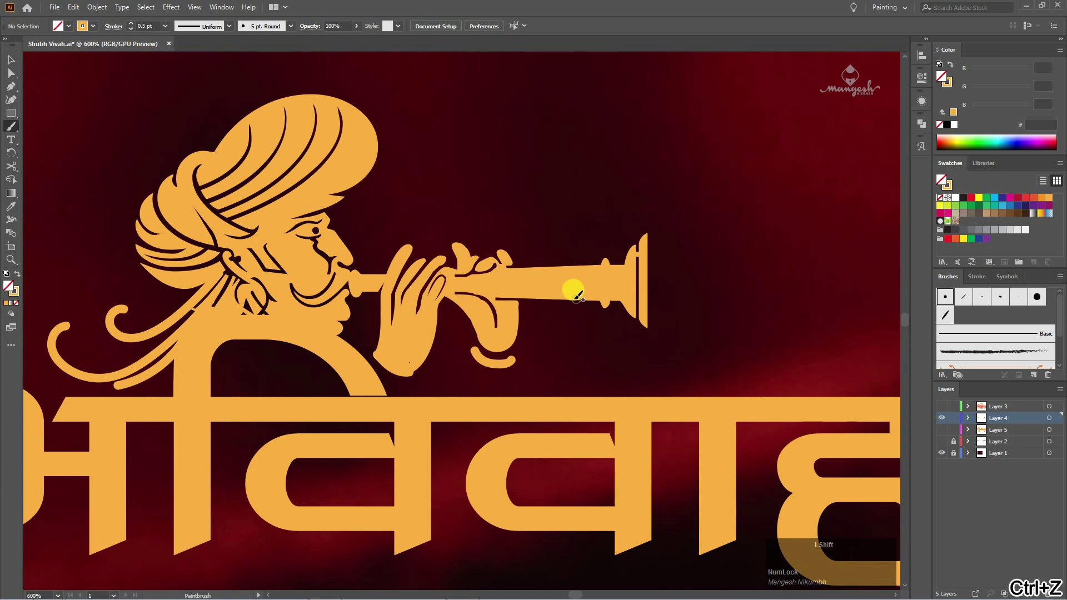
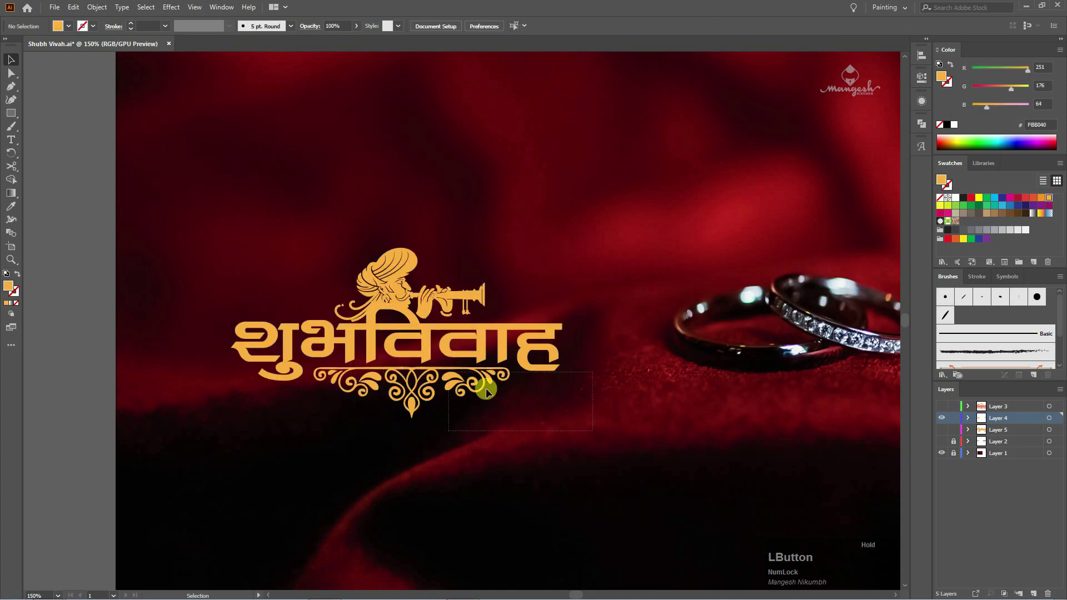
Draw an unfilled orange rectangle on a new layer spanning the player and the ornament beneath शुभविवाह.
key("-")
key("space")
key("-")
key("space")
left_click(942, 421)
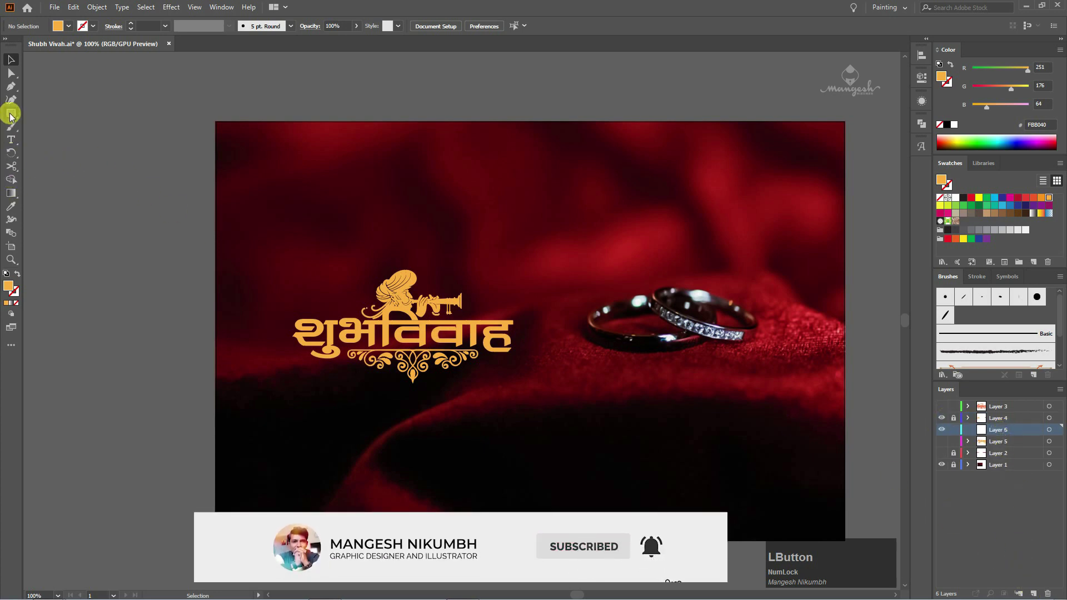
left_click(359, 260)
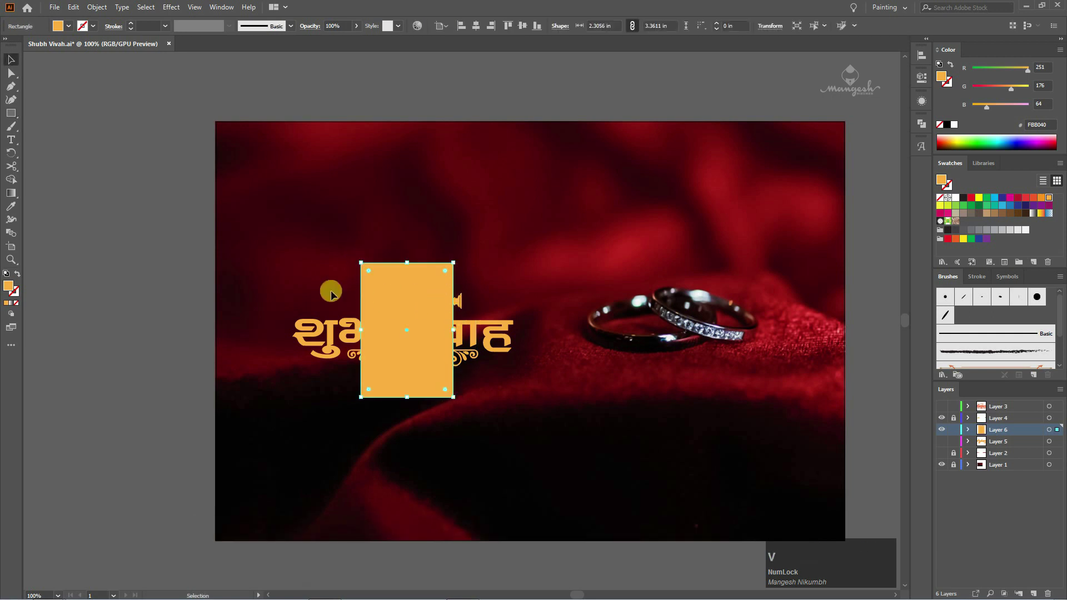
left_click(18, 274)
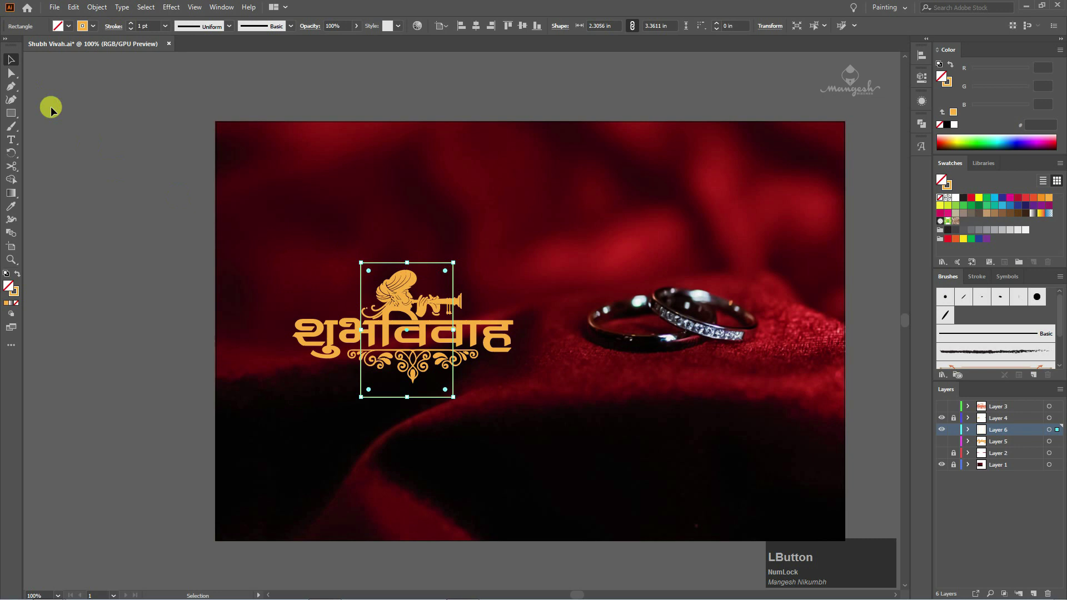
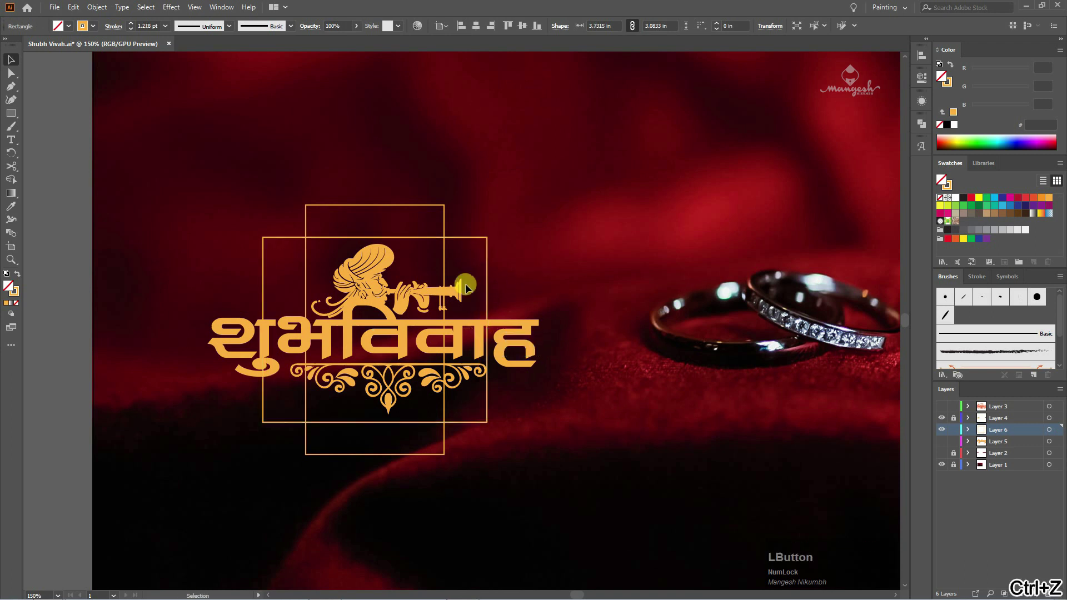
Duplicate the rectangle in place and offset it to overlap the first.
type("c")
key("ctrl+c")
type("f")
key("ctrl+f")
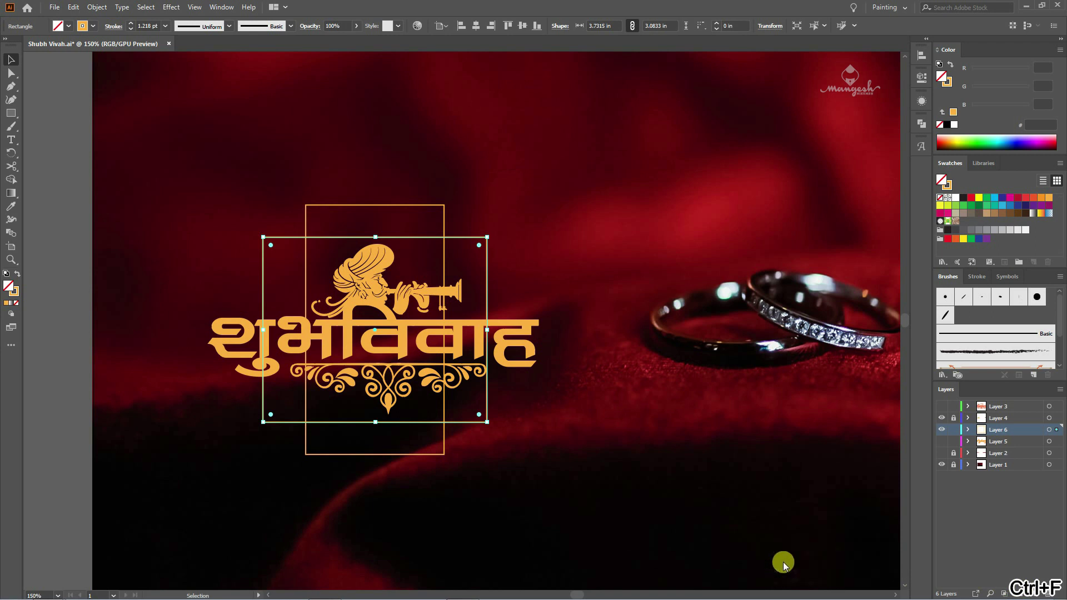
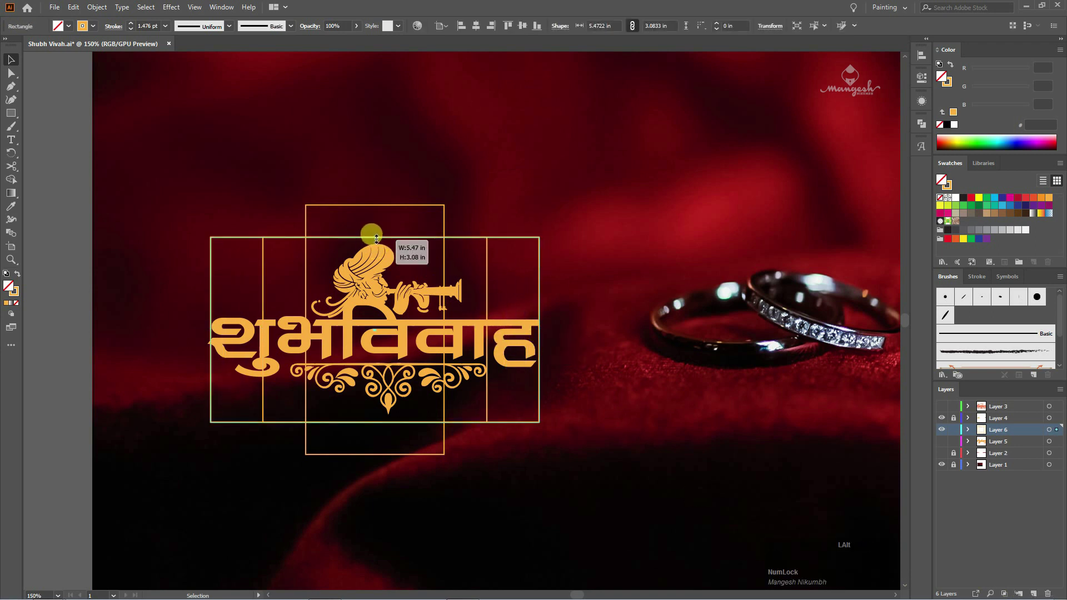
left_click(589, 301)
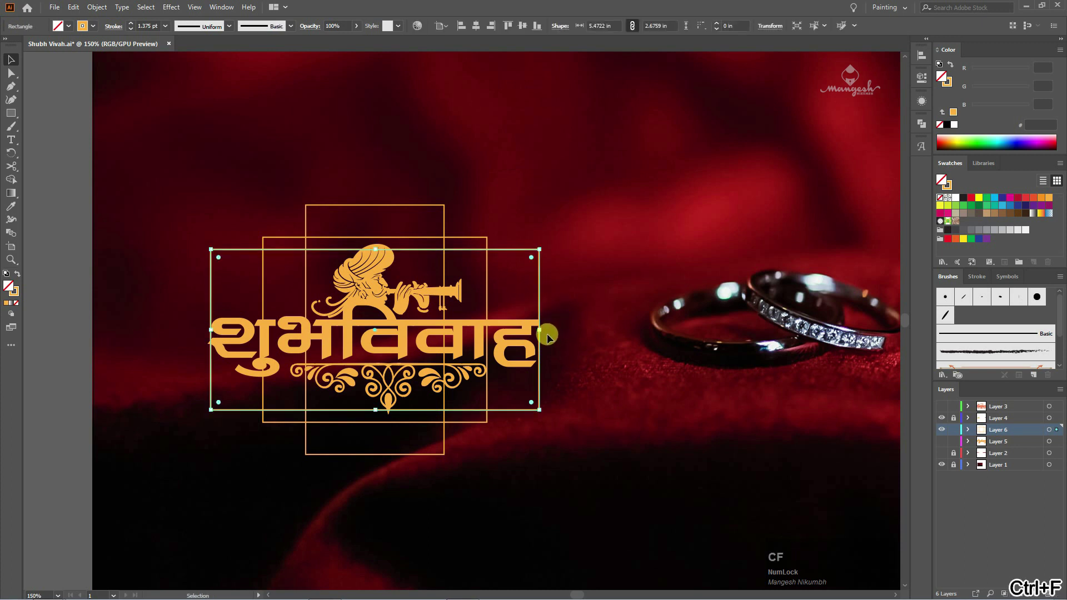
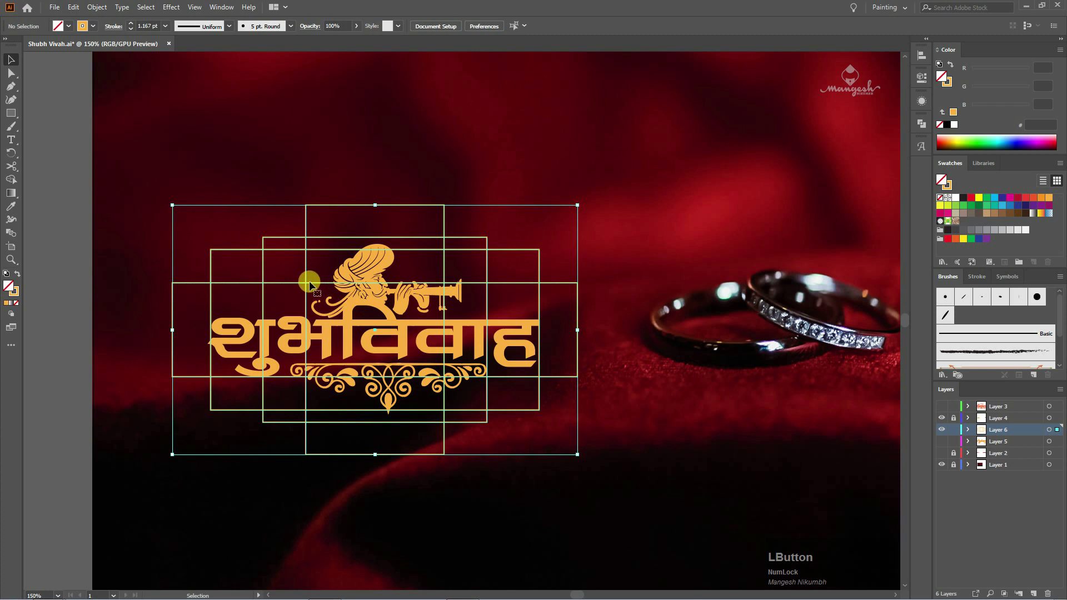
Unite the overlapping rectangles in Pathfinder into one stepped frame outline.
key("z")
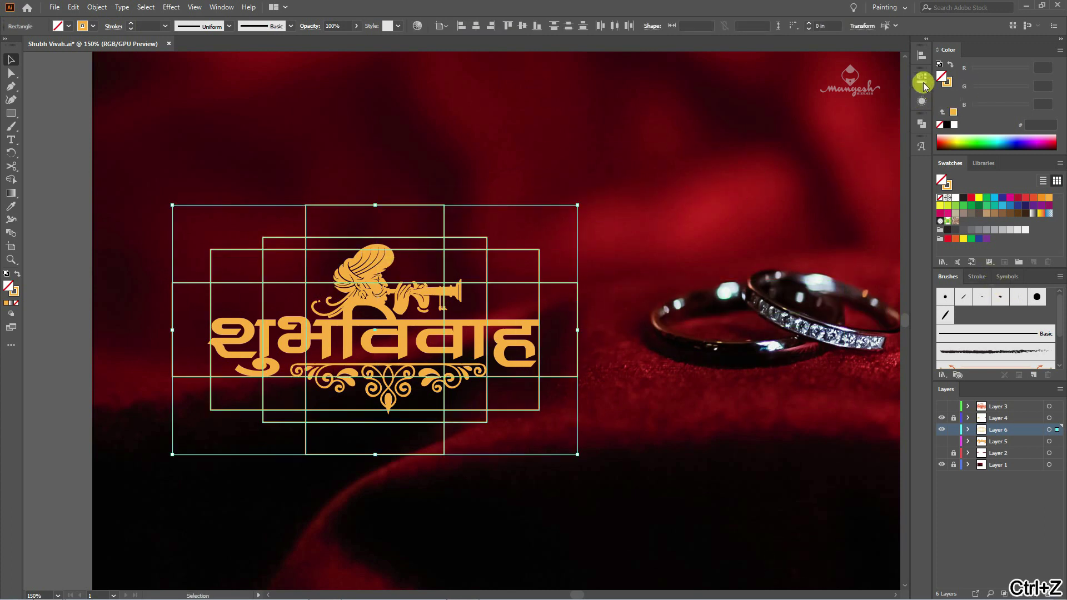
left_click(924, 128)
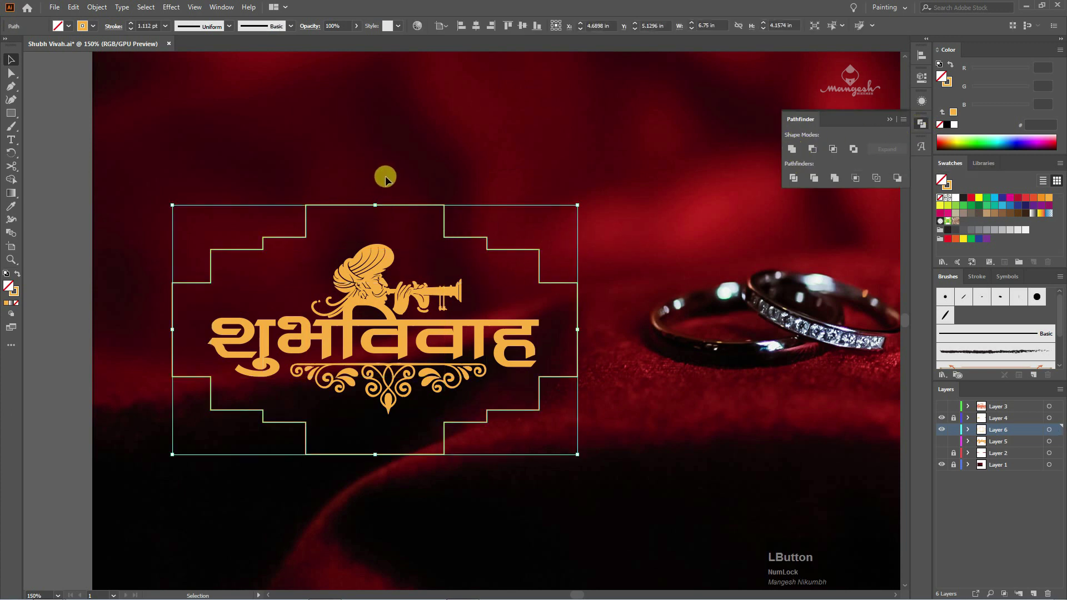
Round the frame's top, bottom and side corner points into smooth arches with the live corner widgets.
key("a")
left_click(291, 190)
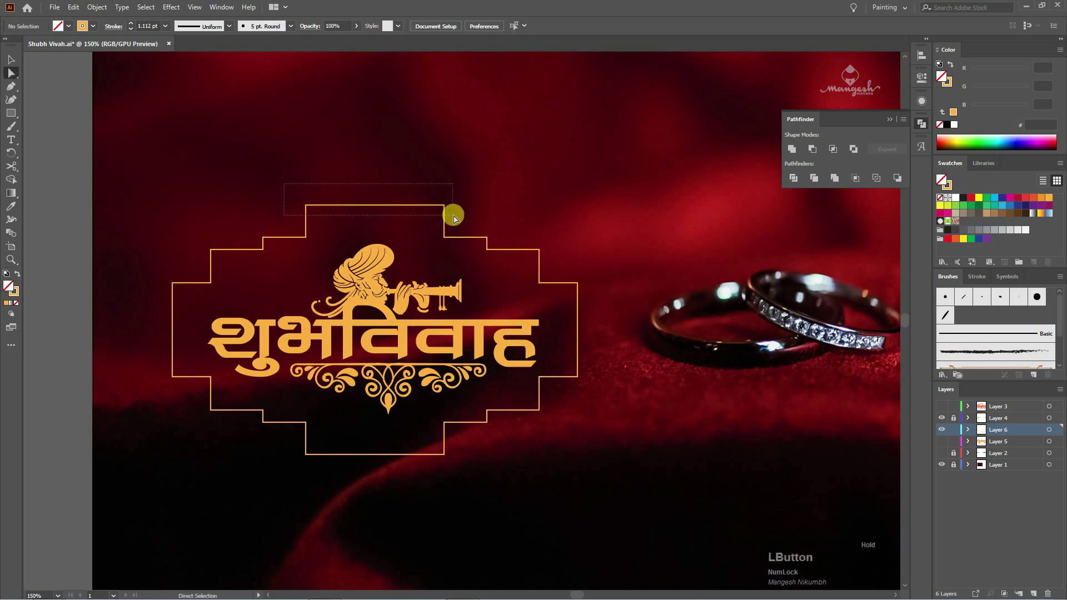
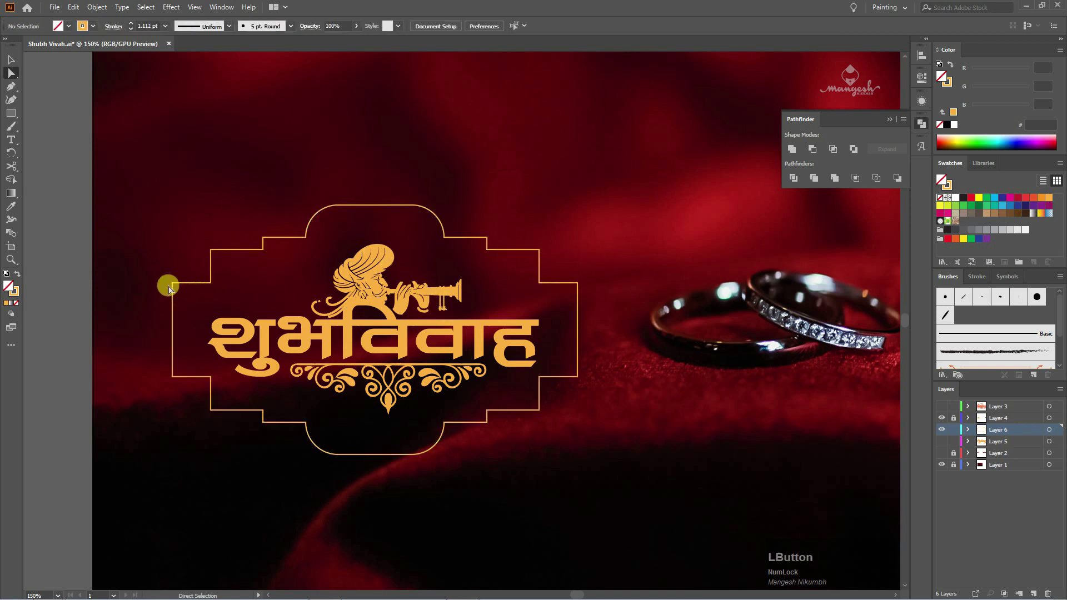
left_click(618, 393)
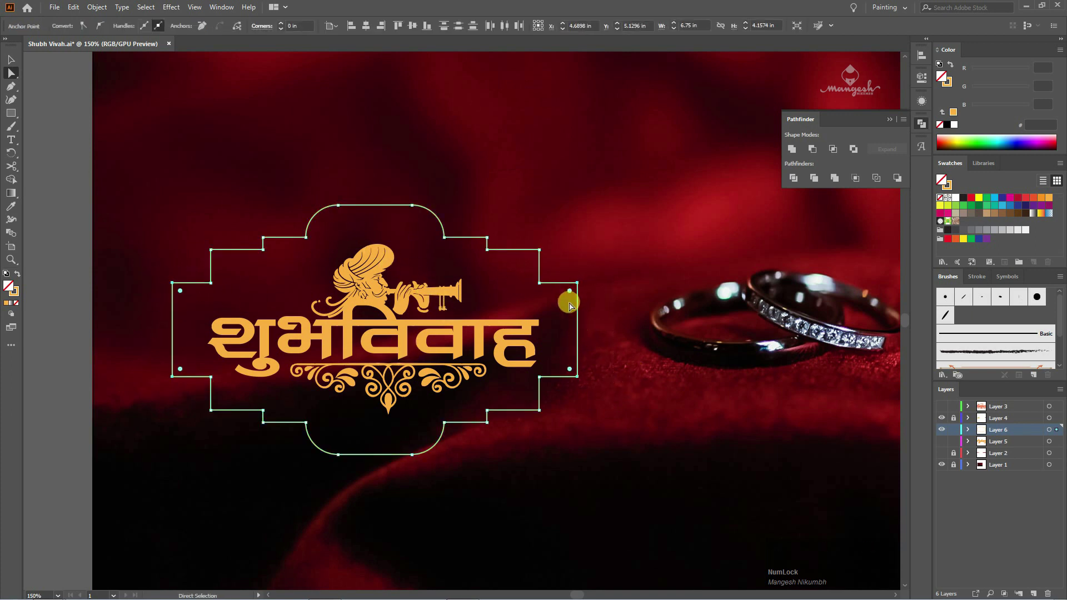
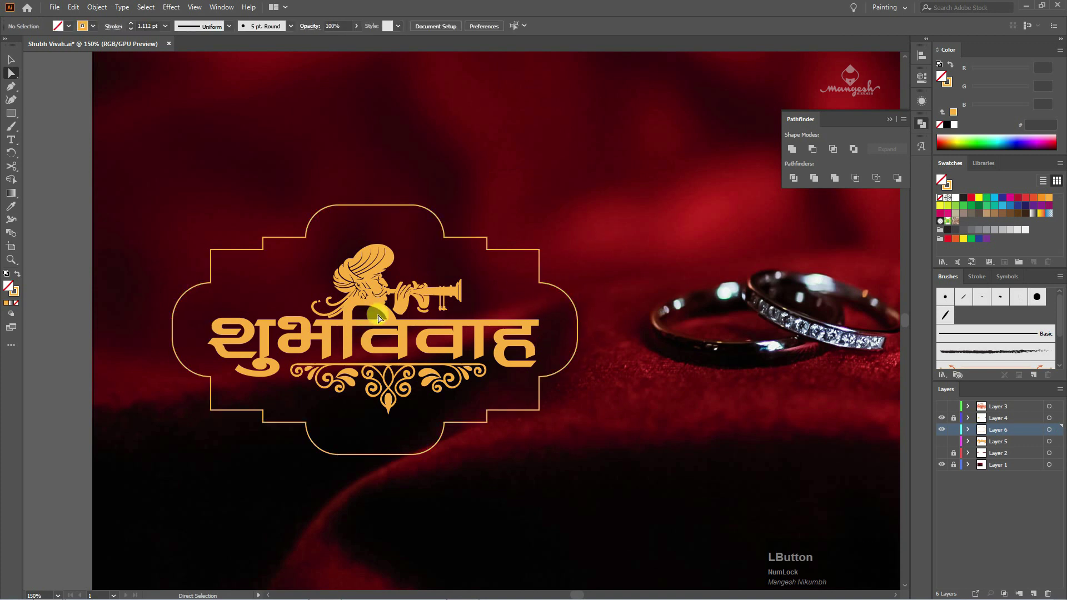
key("v")
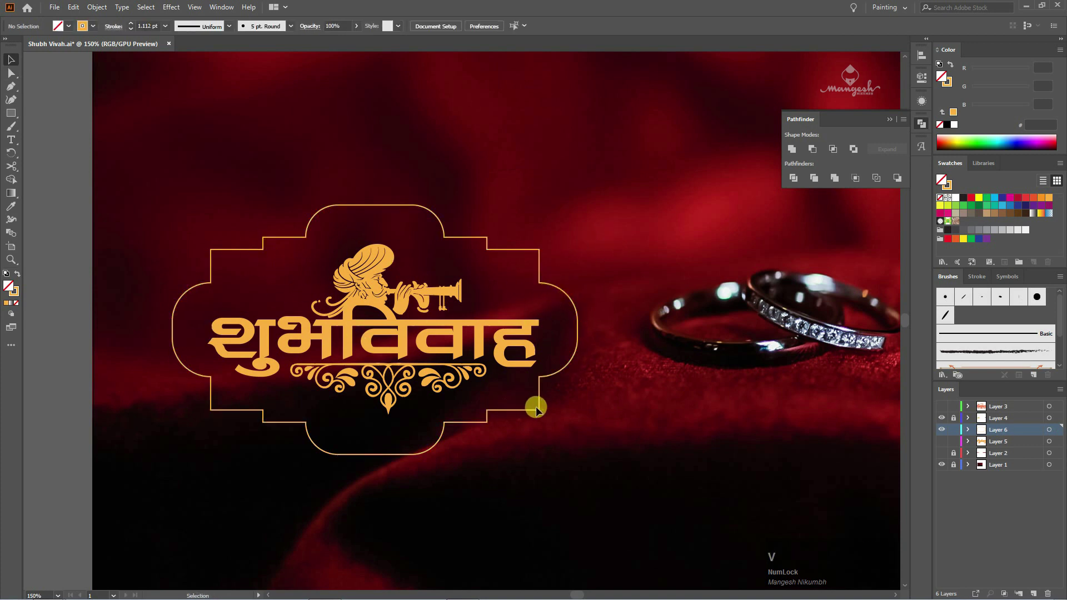
left_click(544, 412)
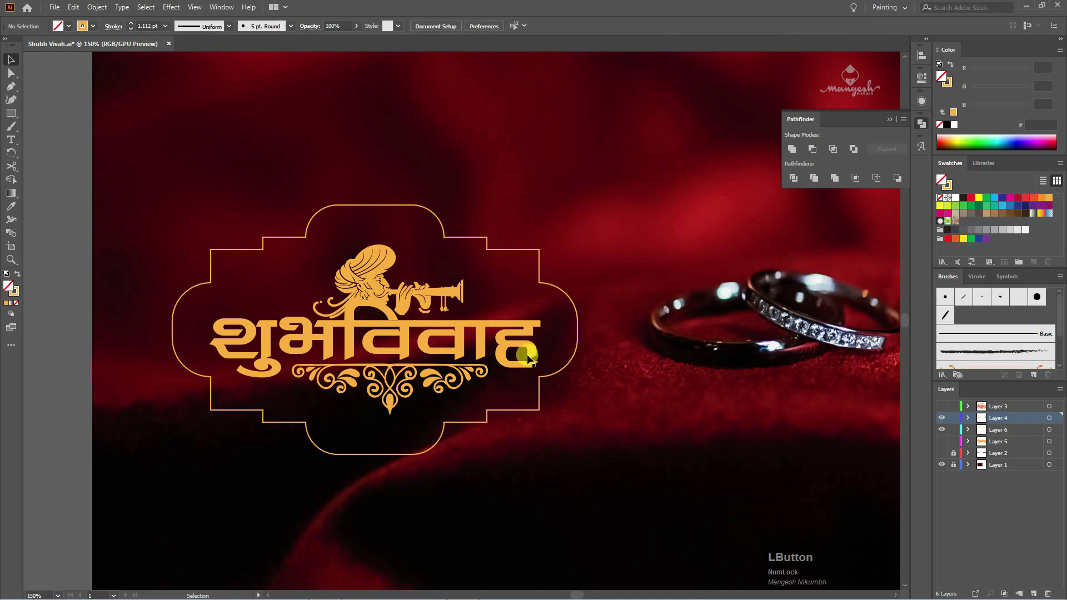
Nudge the frame into position and bring up Offset Path for it.
key("Left")
key("Up")
key("Left")
key("Up")
key("Left")
key("Up")
left_click(621, 355)
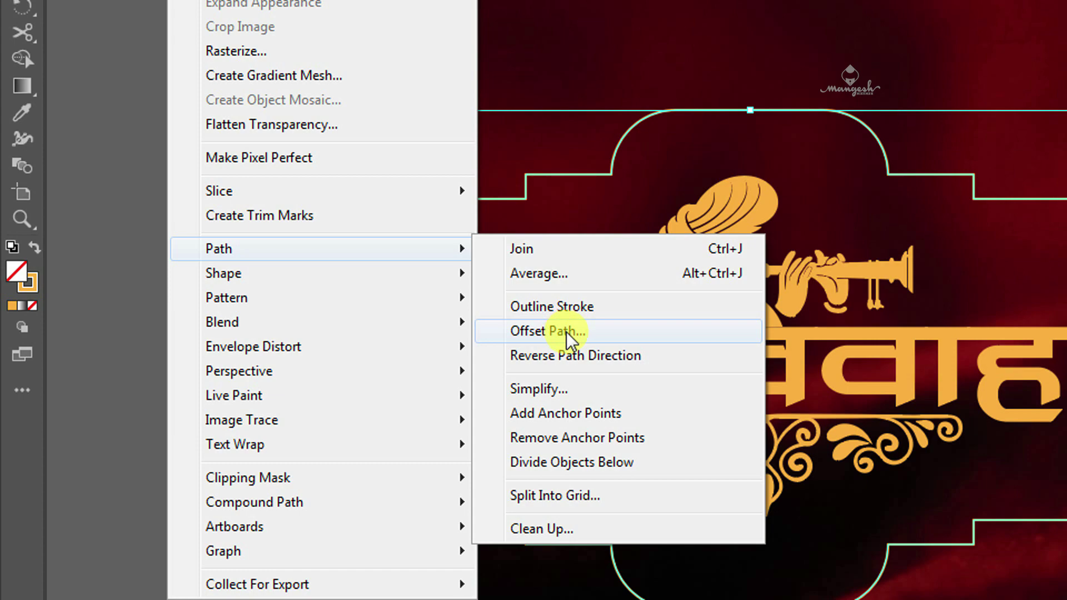
key("F9")
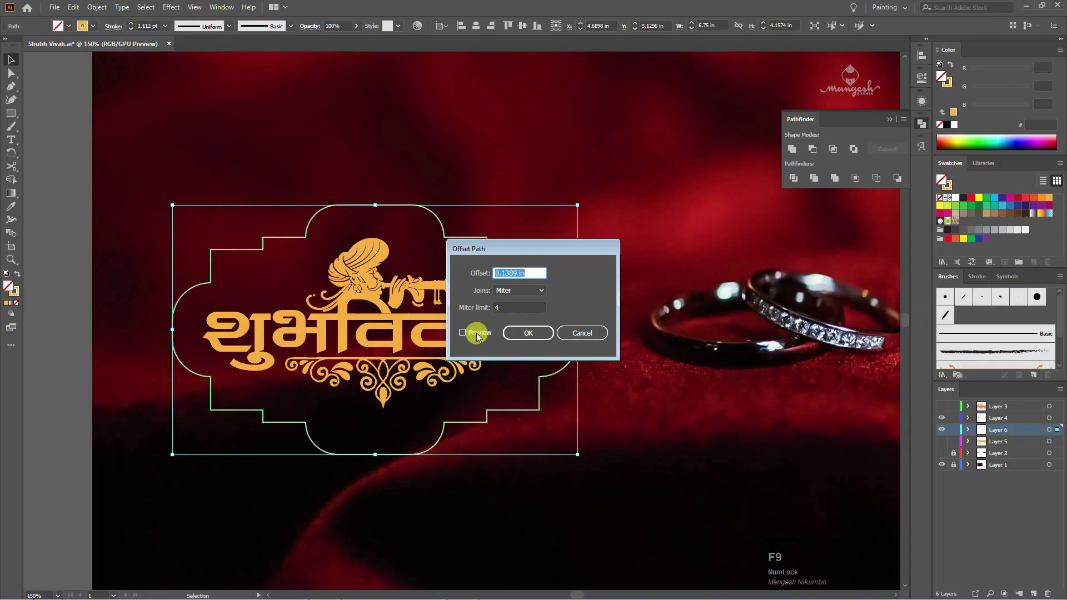
Preview and apply a 0.15 in outward offset to form a second parallel outline.
left_click(468, 335)
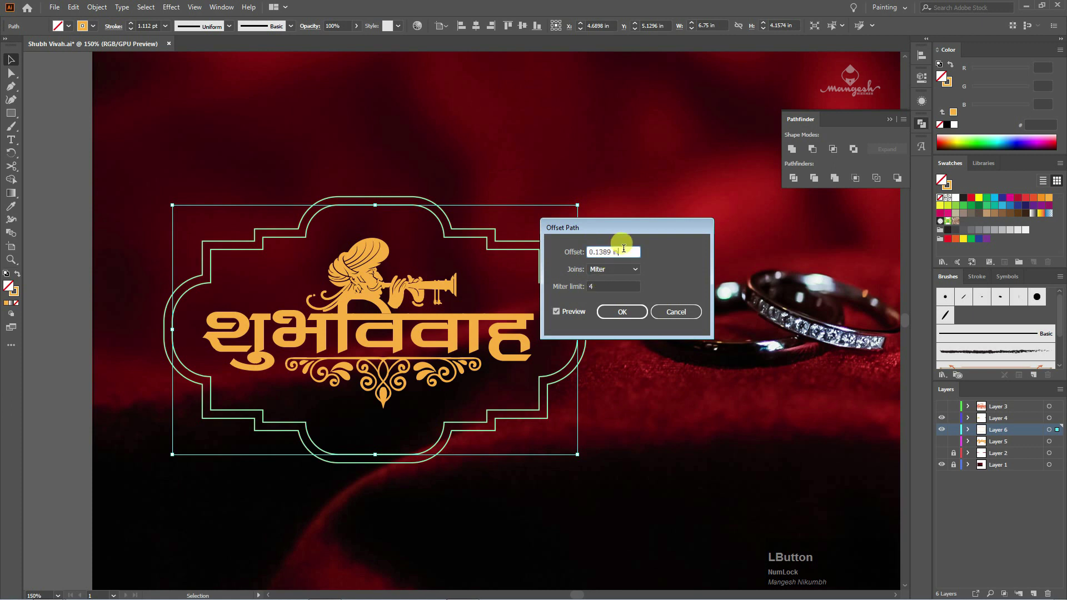
key("KP_1")
key("Tab")
key("KP_0")
key("KP_Decimal")
key("KP_3")
key("Tab")
key("shift+Tab")
key("KP_0")
key("KP_1")
key("Tab")
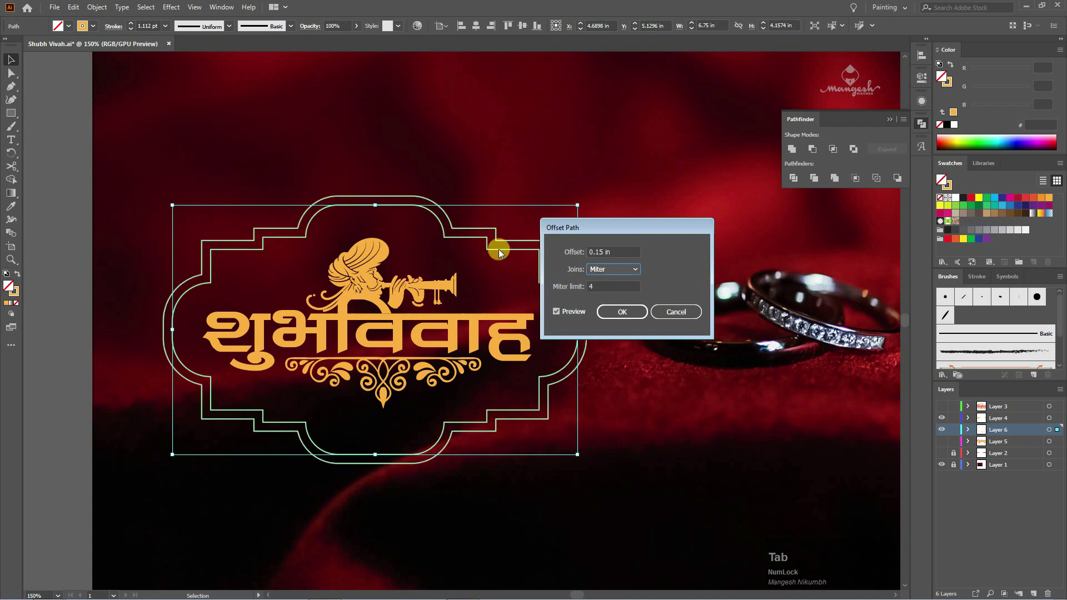
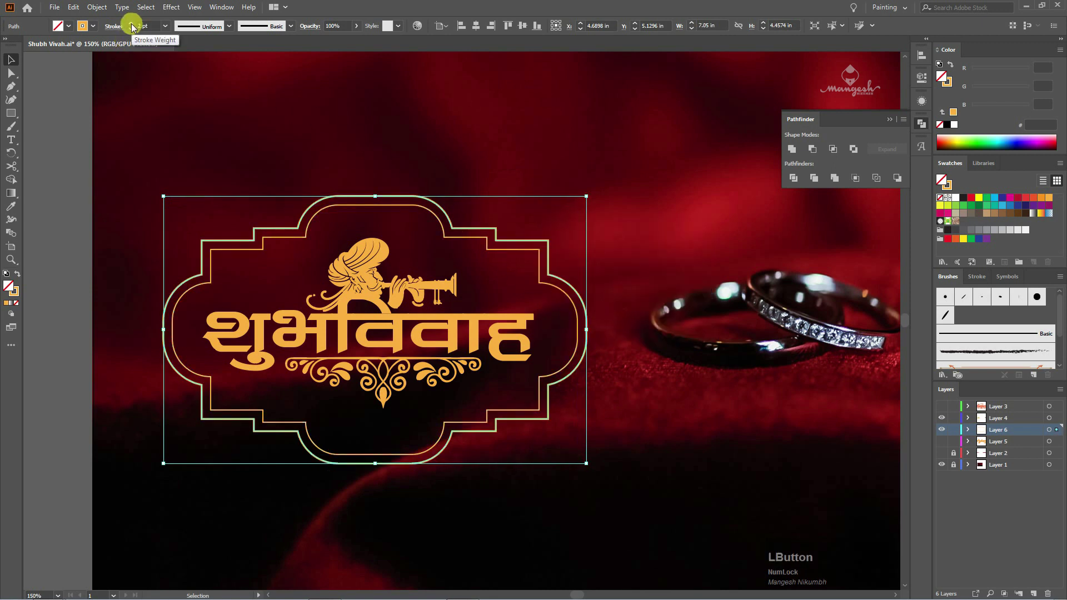
Raise the outer frame's stroke weight to 6 pt for a bold border.
left_click(138, 28)
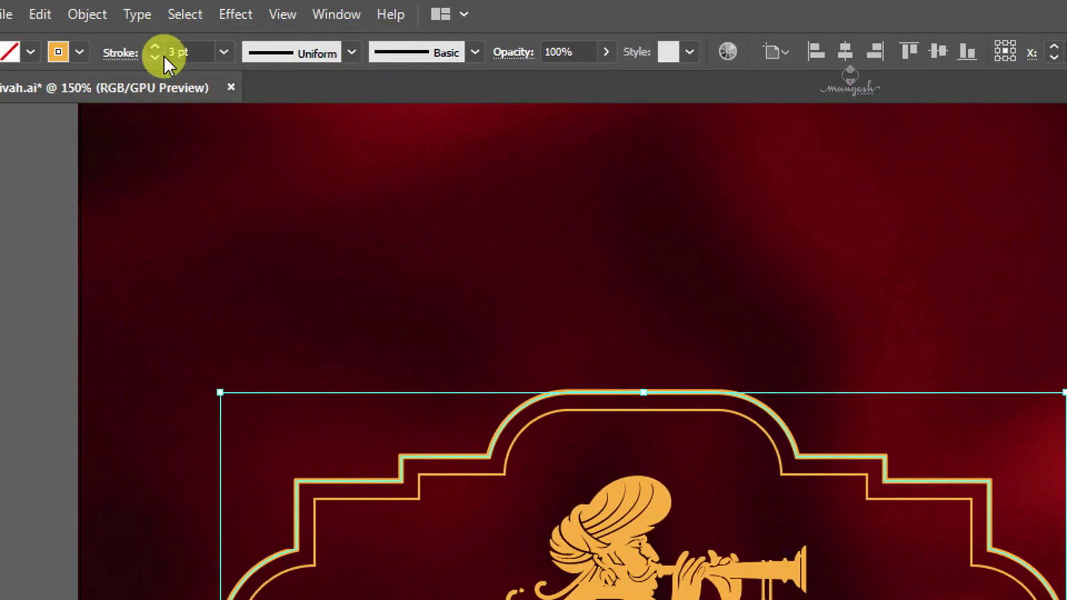
key("F9")
left_click(135, 27)
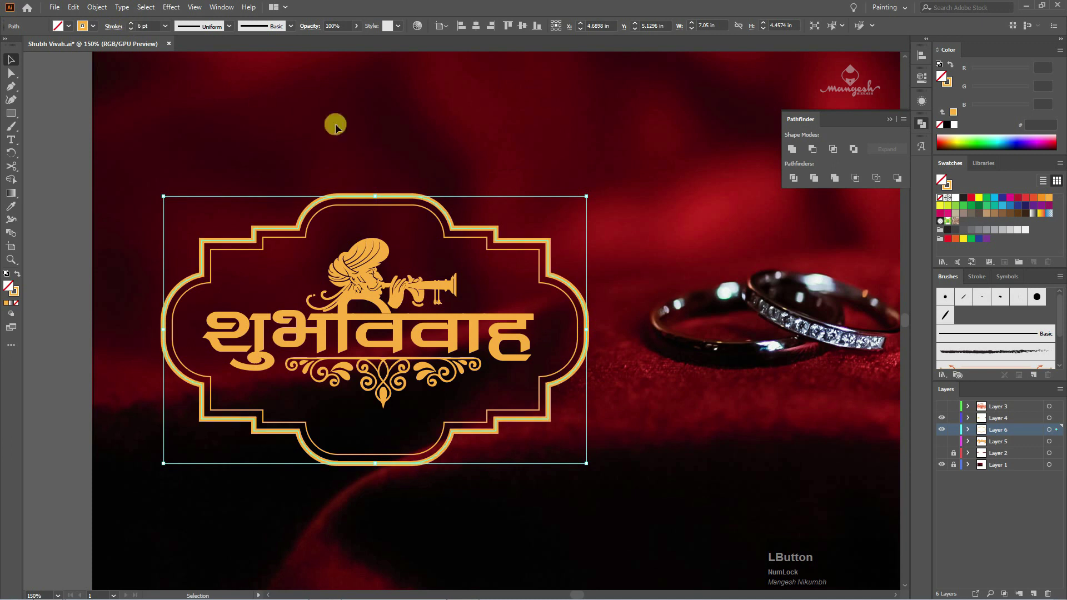
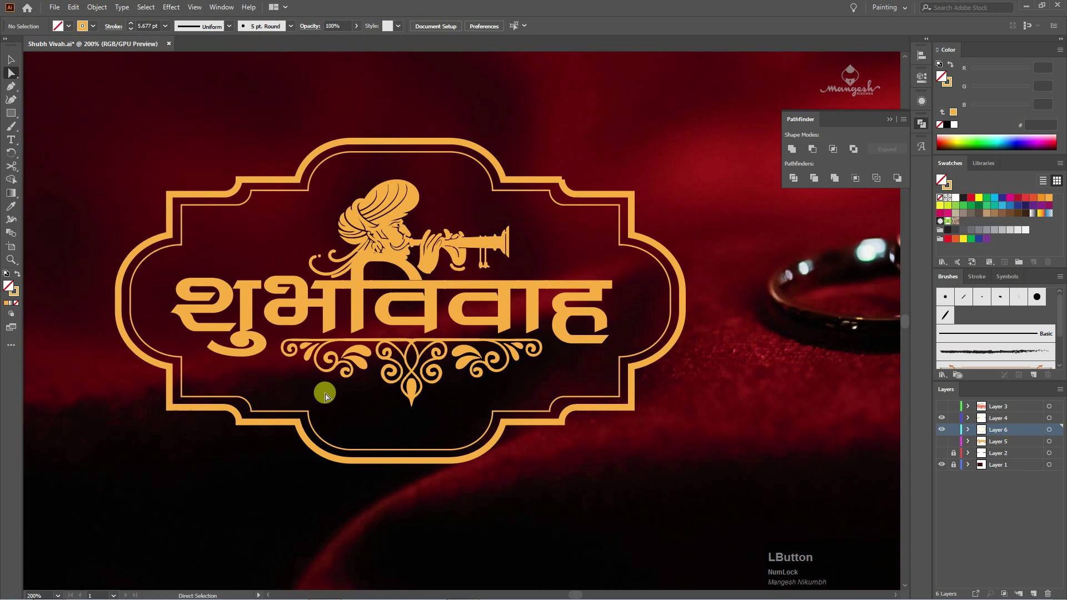
Zoom in on the outer frame's corners to check the thick stroke.
key("ctrl+-")
key("space")
left_click(586, 229)
key("space")
left_click(577, 211)
key("space")
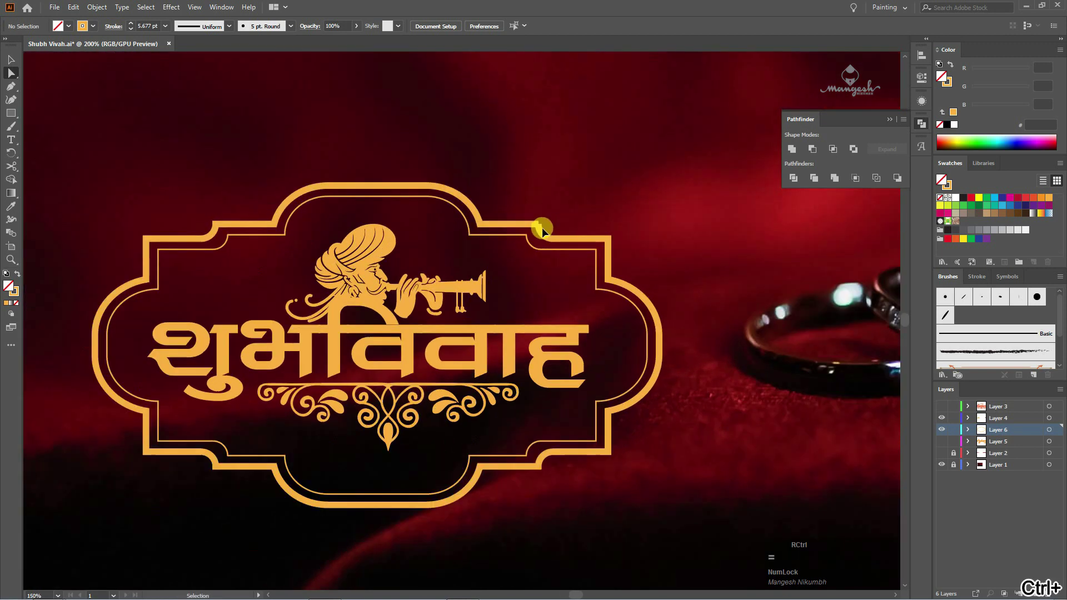
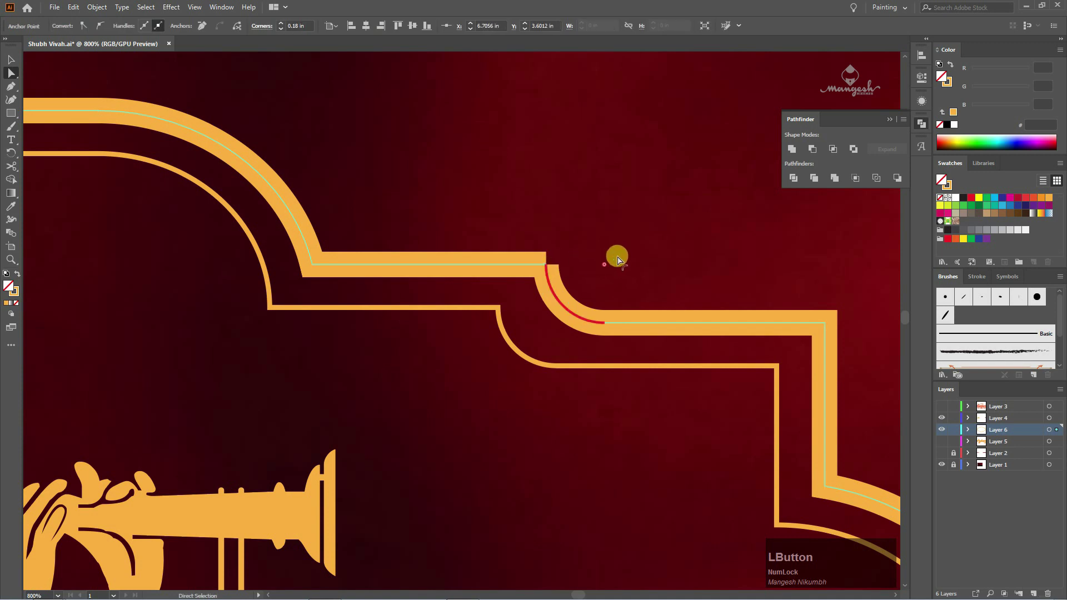
type("-")
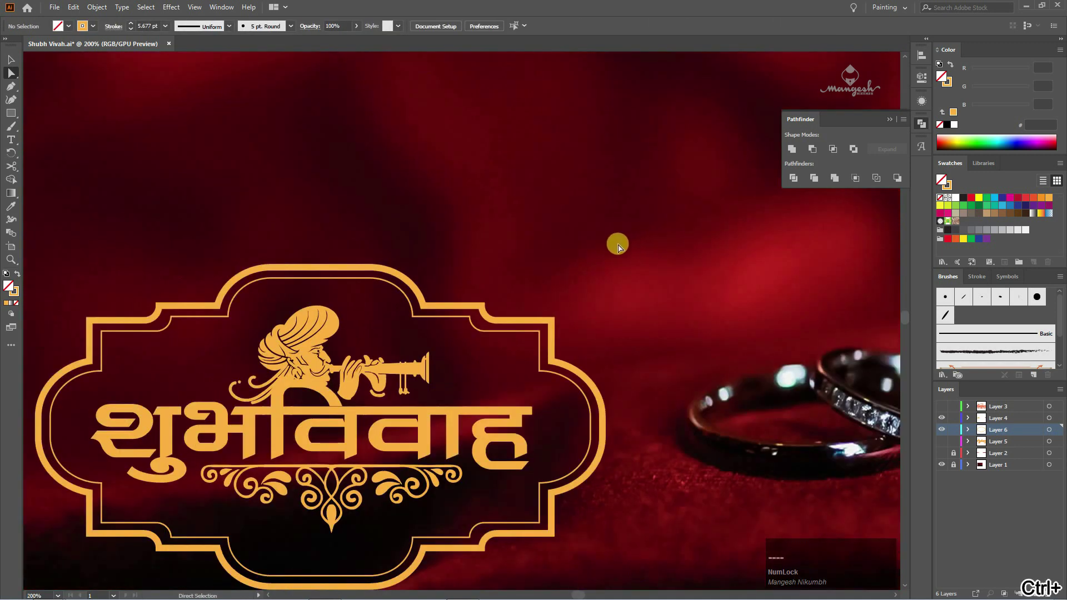
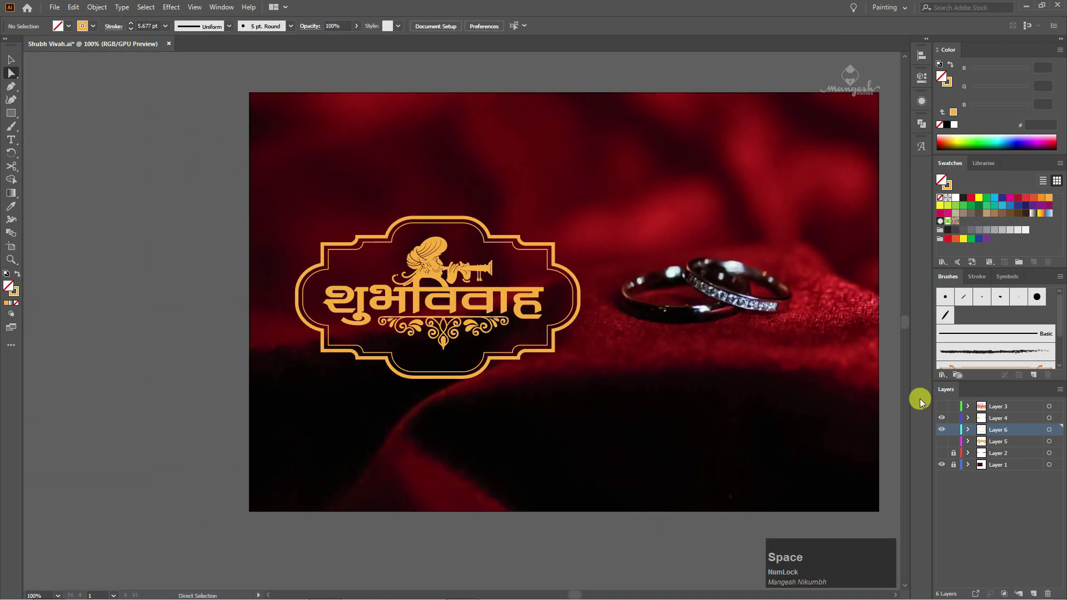
Recolour the double frame's stroke red, then hide its layer to compare.
left_click(945, 433)
key("v")
left_click(941, 431)
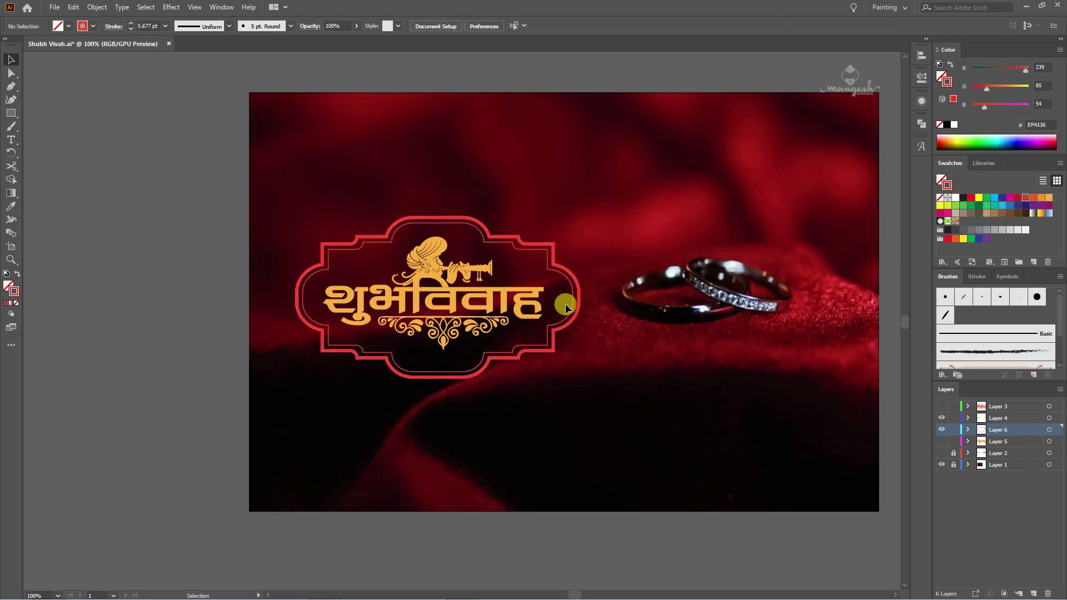
left_click(942, 433)
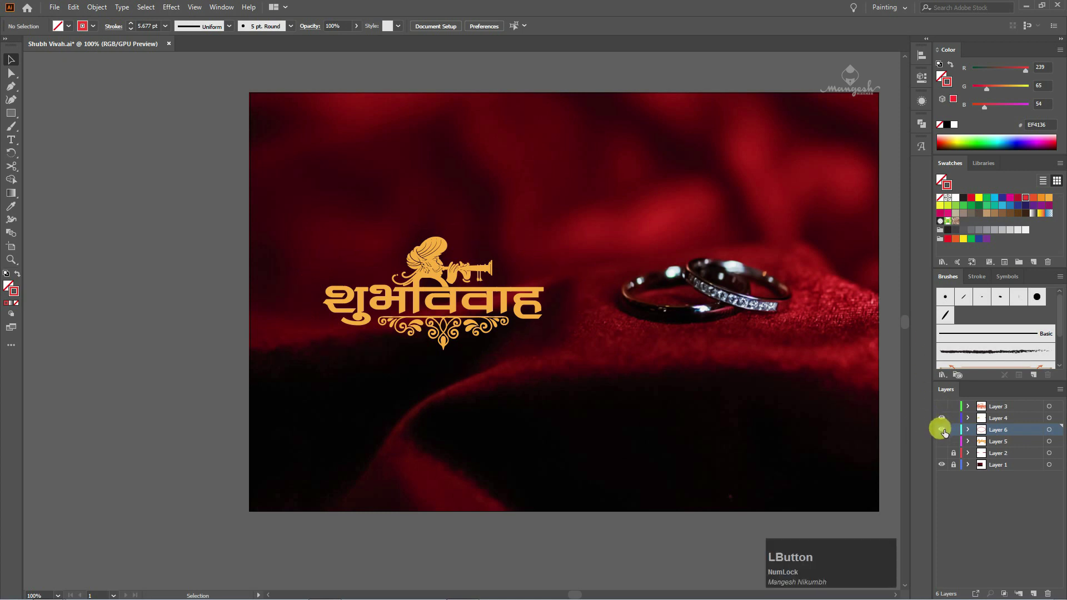
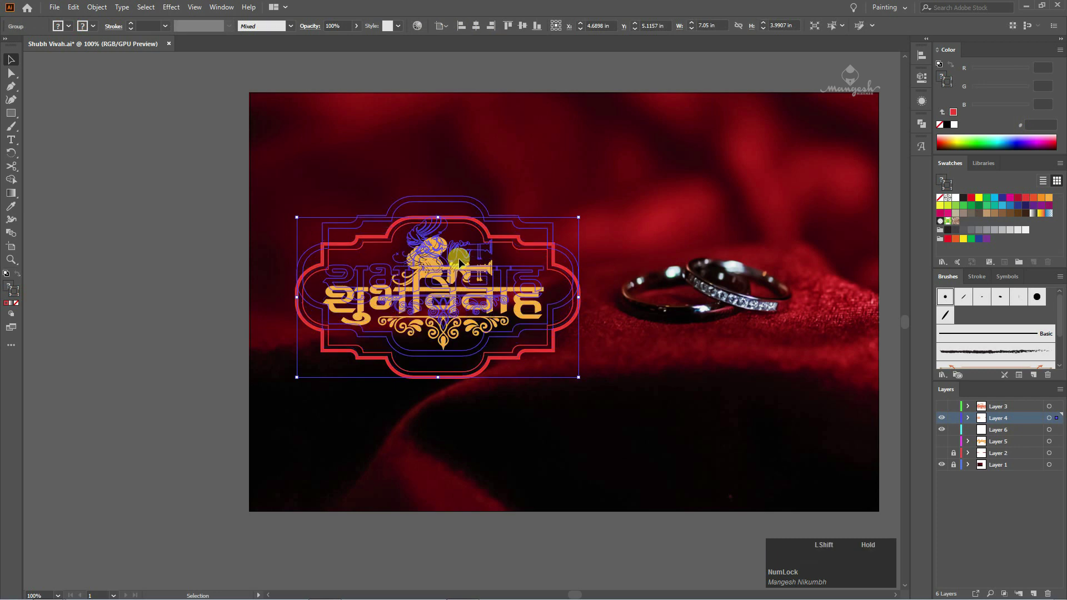
Show the calligraphic शुभविवाह group below the framed title with Thank you at bottom right, and save.
left_click(957, 445)
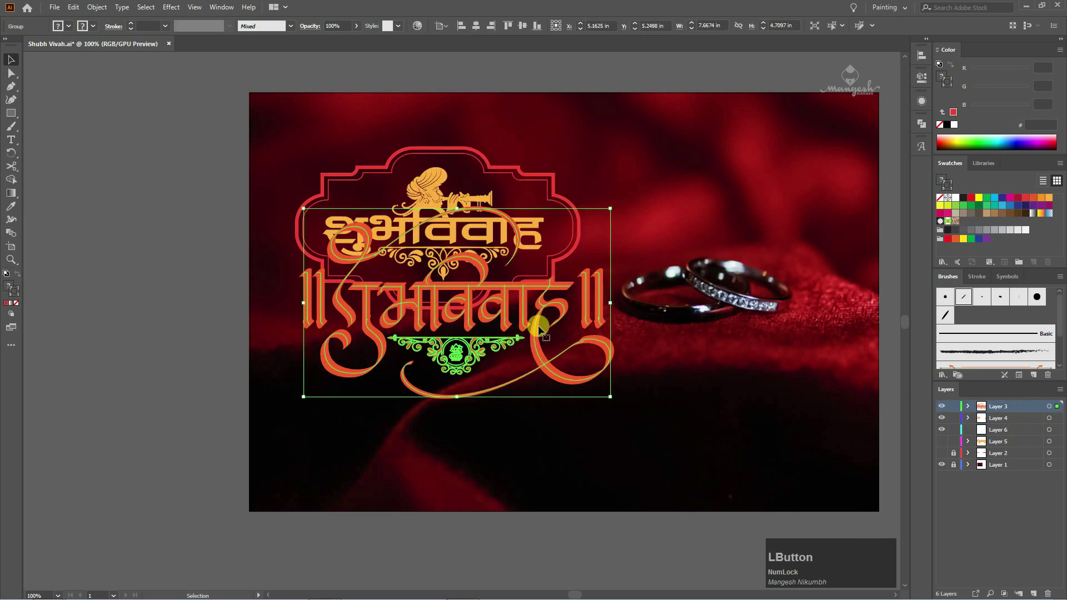
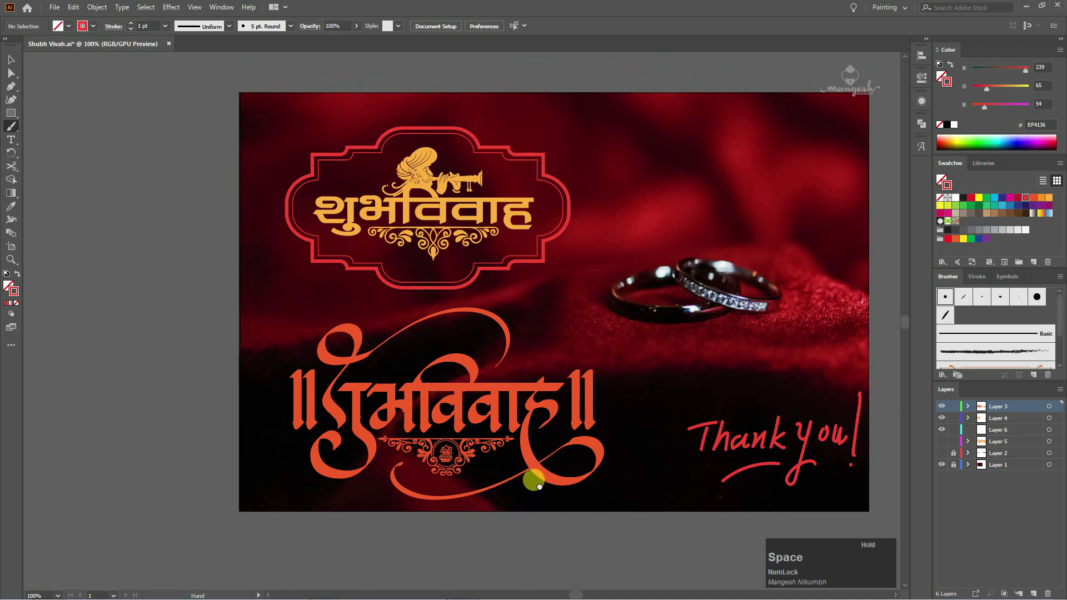
key("s")
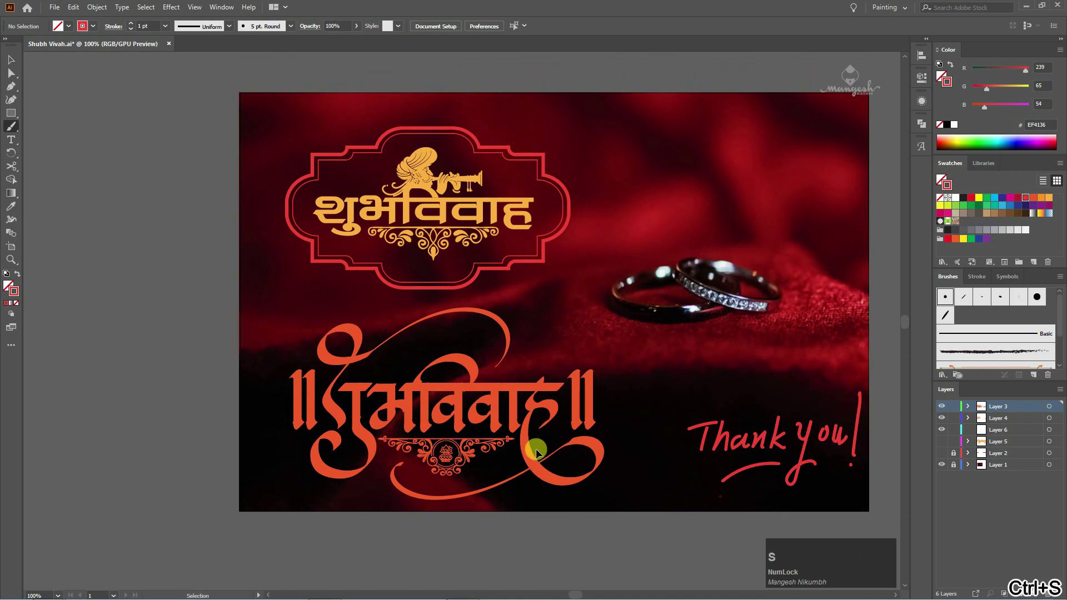